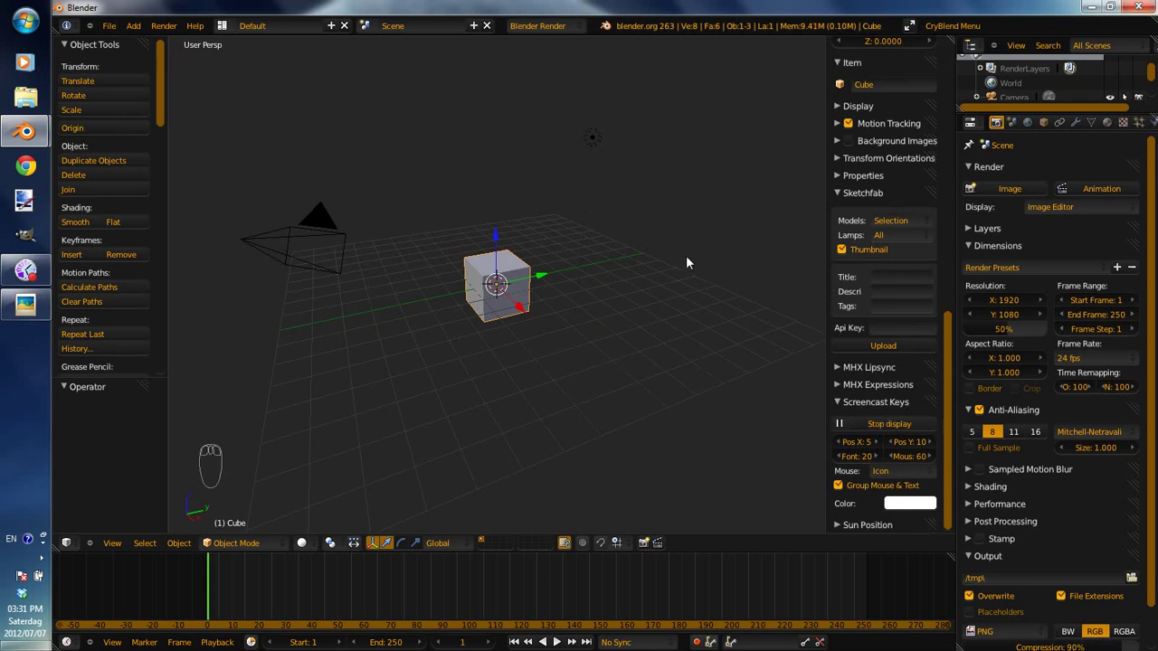
Delete the default cube and add a new mesh cube at the scene origin.
{"action": "key", "text": "n"}
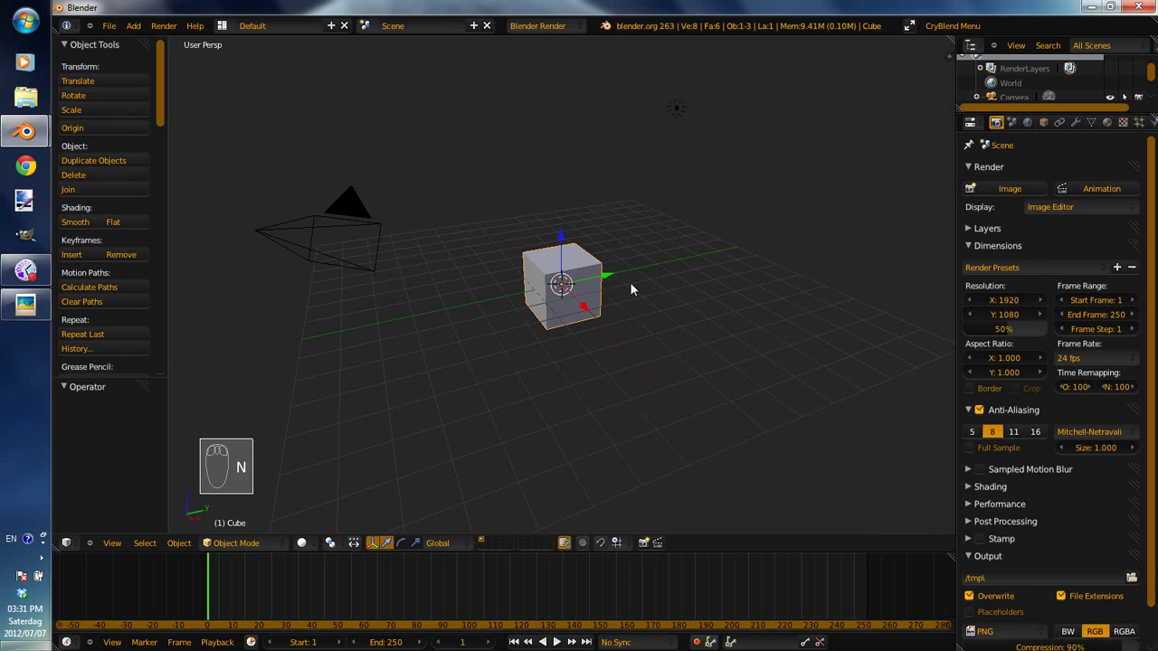
{"action": "key", "text": "x"}
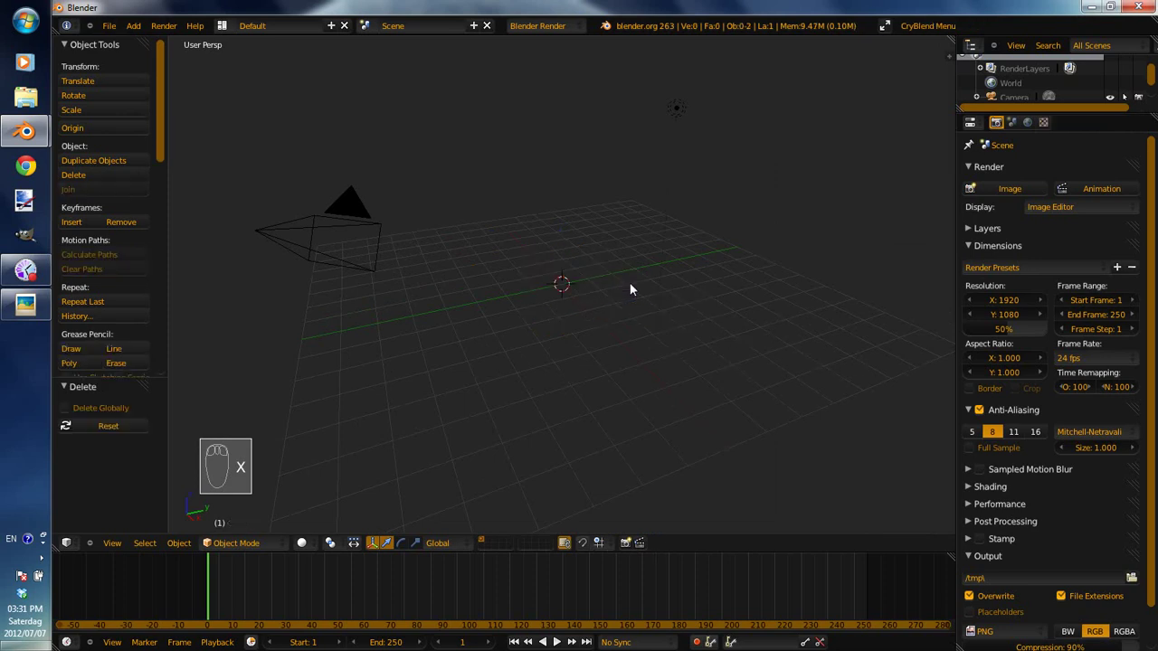
{"action": "key", "text": "shift+a"}
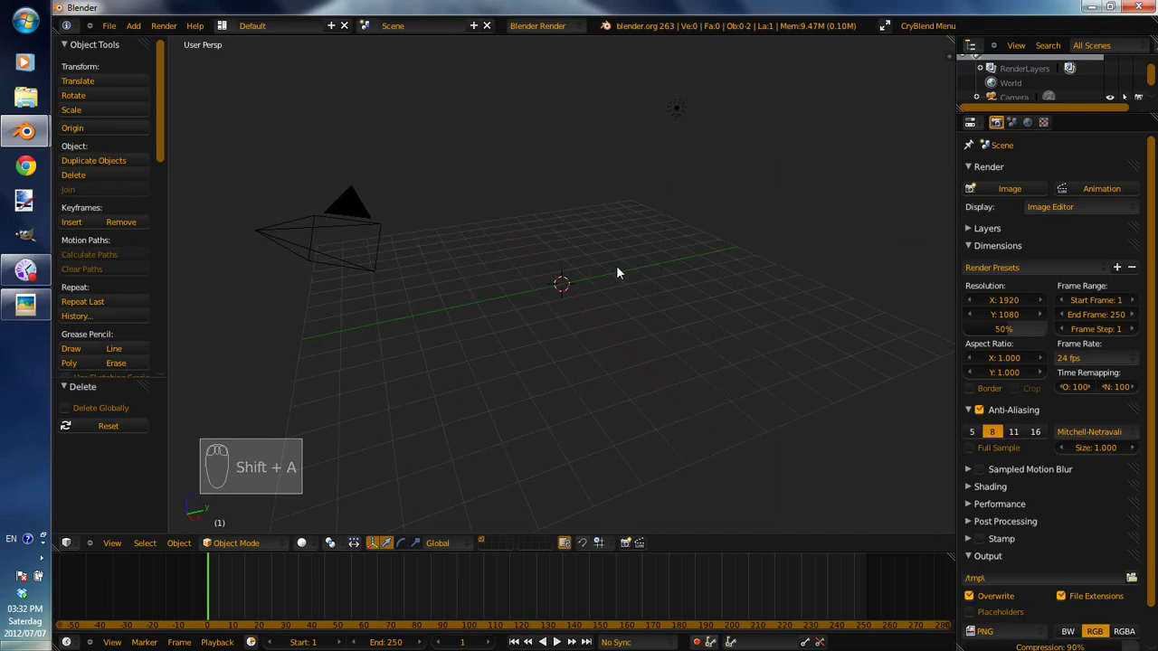
{"action": "key", "text": "shift+a"}
{"action": "left_click_drag", "start_coordinate": [585, 305], "coordinate": [443, 365]}
{"action": "left_click_drag", "start_coordinate": [467, 356], "coordinate": [519, 341]}
{"action": "left_click_drag", "start_coordinate": [559, 369], "coordinate": [830, 411]}
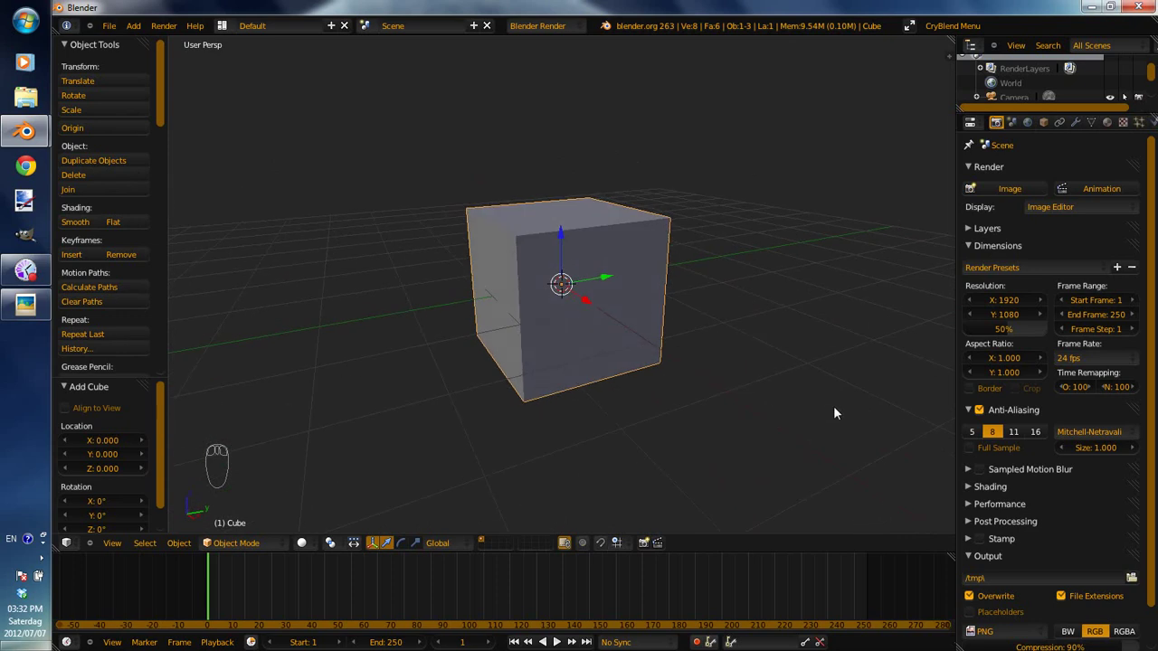
Scale the cube along one axis into a long rectangular block.
{"action": "key", "text": "s"}
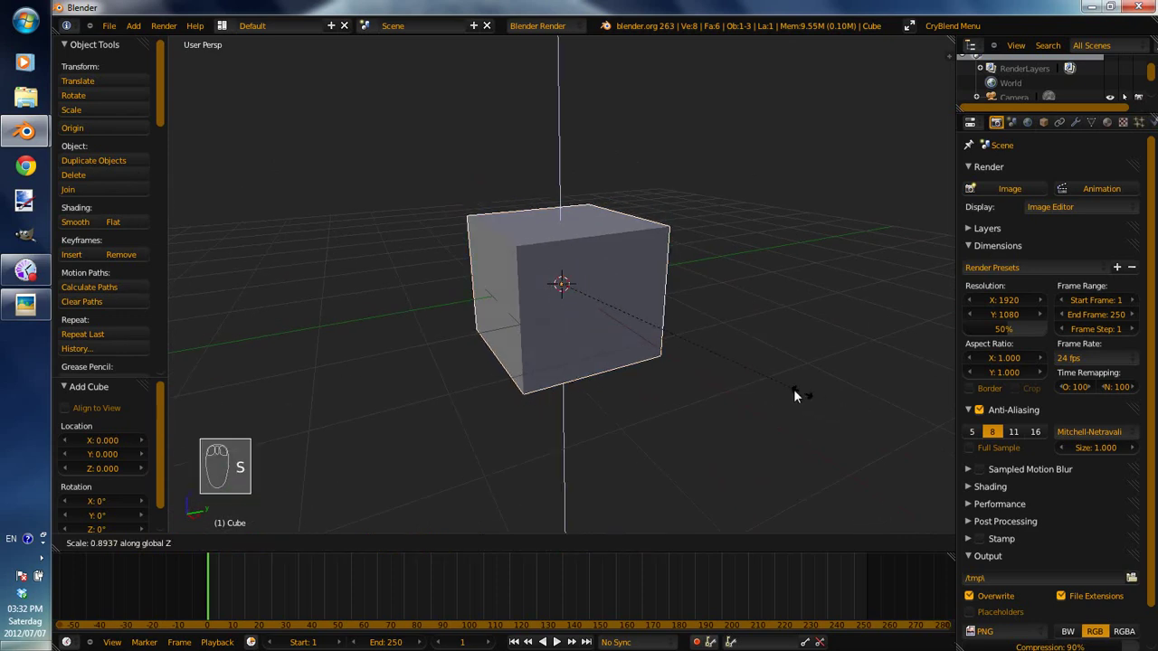
{"action": "left_click", "coordinate": [713, 351]}
{"action": "left_click_drag", "start_coordinate": [675, 344], "coordinate": [947, 378]}
{"action": "key", "text": "s"}
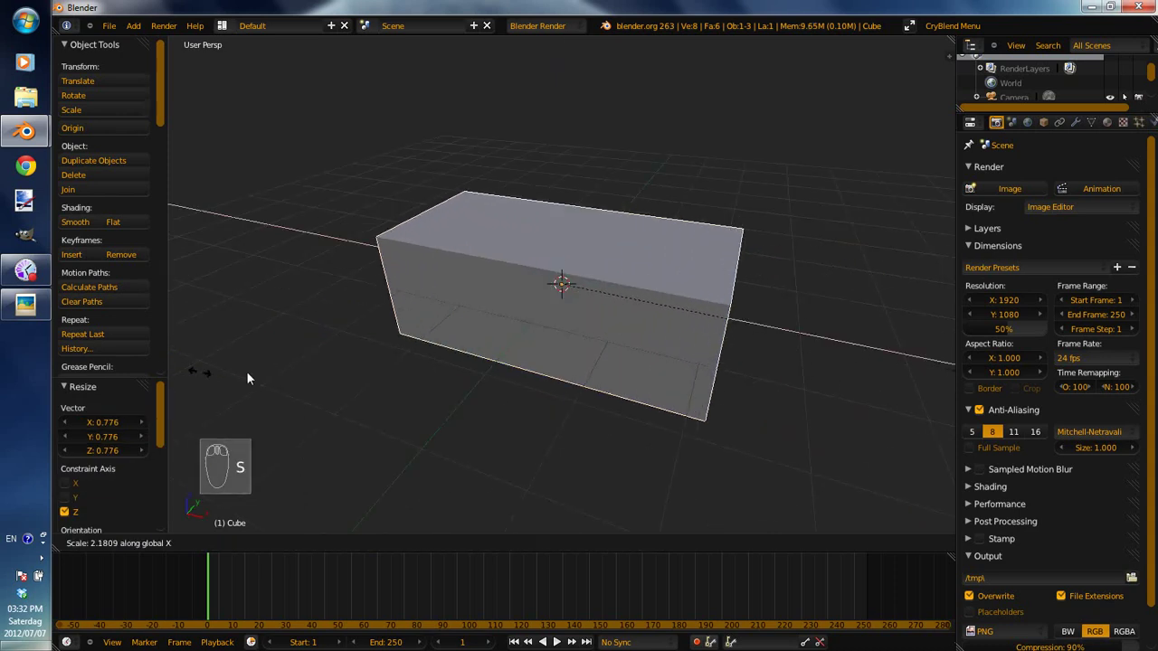
{"action": "left_click", "coordinate": [372, 377]}
Enter Edit Mode on the block and bring up the mesh select-mode choice.
{"action": "middle_click", "coordinate": [347, 418]}
{"action": "key", "text": "s"}
{"action": "left_click", "coordinate": [449, 395]}
{"action": "key", "text": "Tab"}
In Edge select mode narrow the block's top edges so the sides slope inward.
{"action": "key", "text": "ctrl+Tab"}
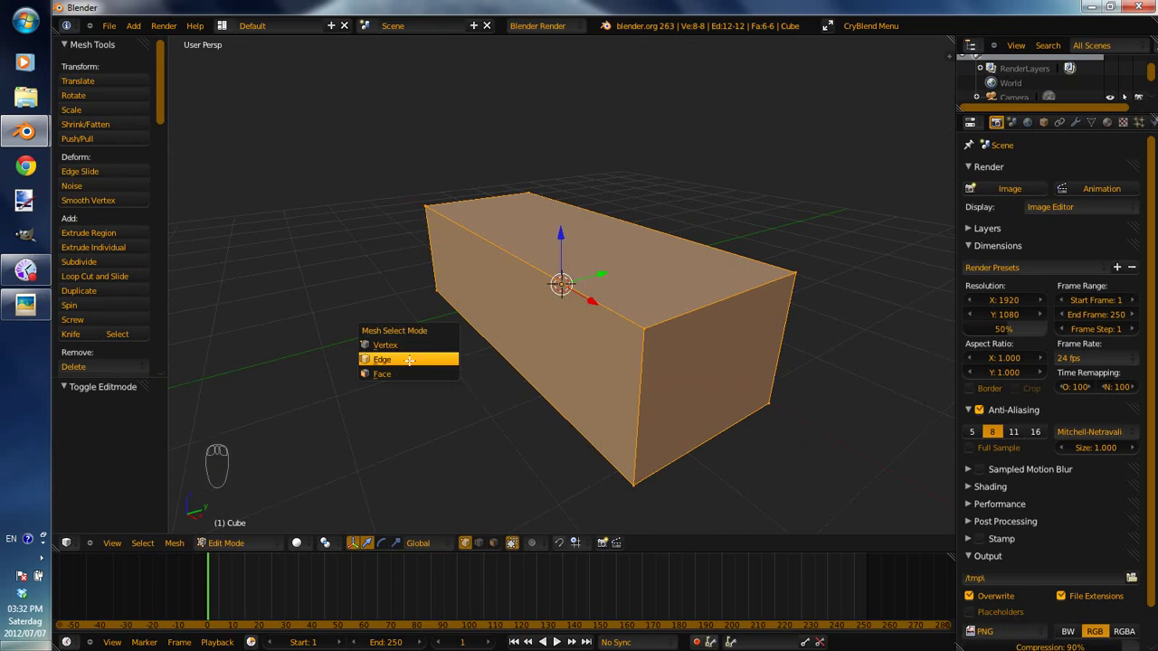
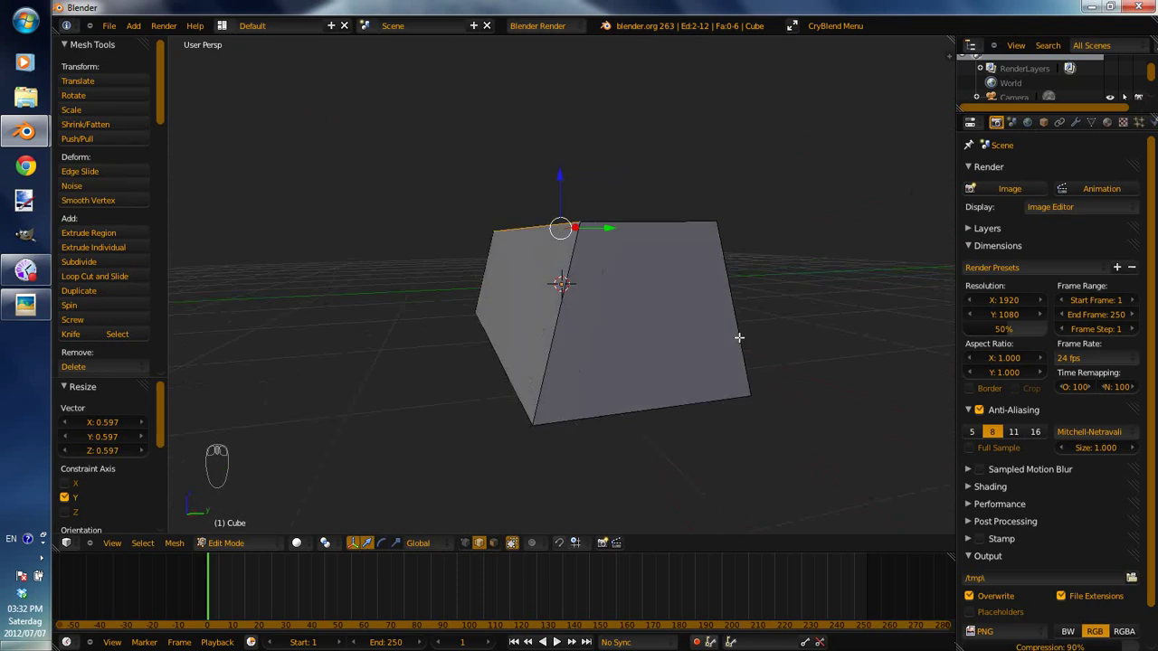
{"action": "key", "text": "s"}
{"action": "left_click", "coordinate": [740, 332]}
{"action": "key", "text": "Tab"}
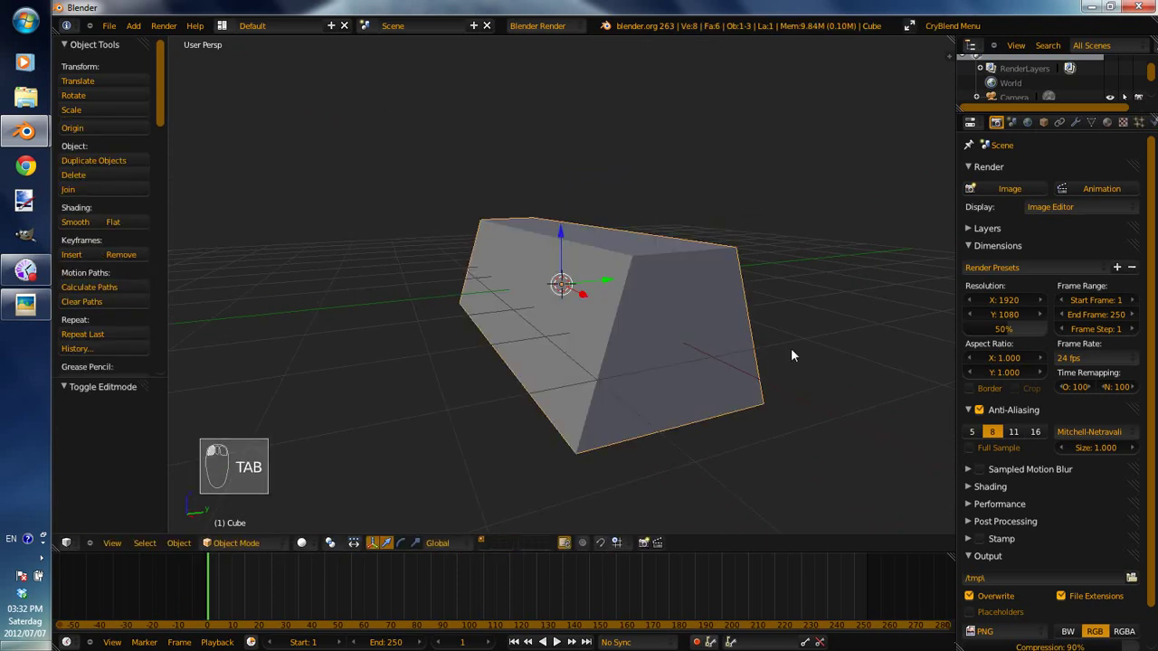
Flatten the whole bar's height, tweak the edges again and return to Object Mode.
{"action": "key", "text": "s"}
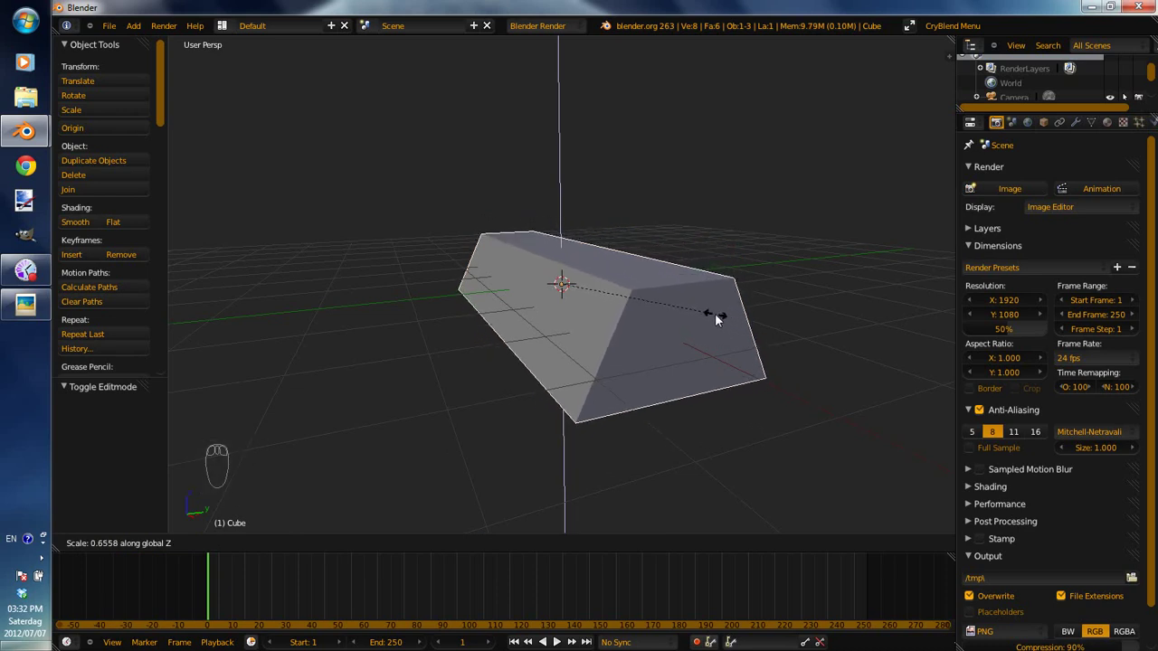
{"action": "left_click", "coordinate": [720, 320]}
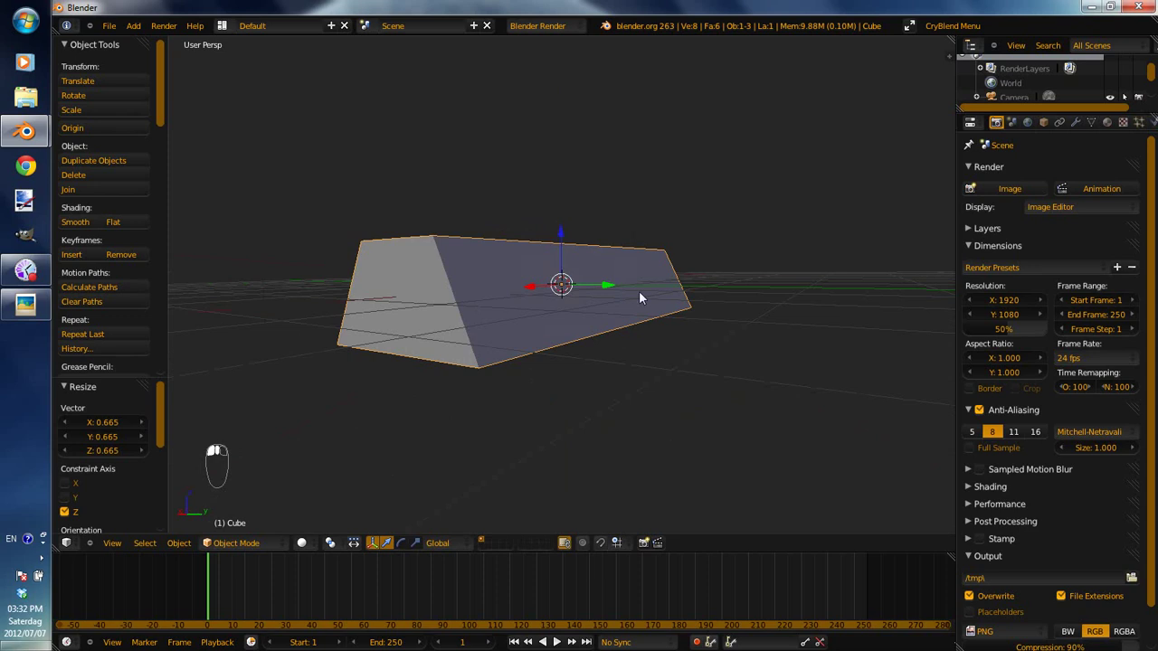
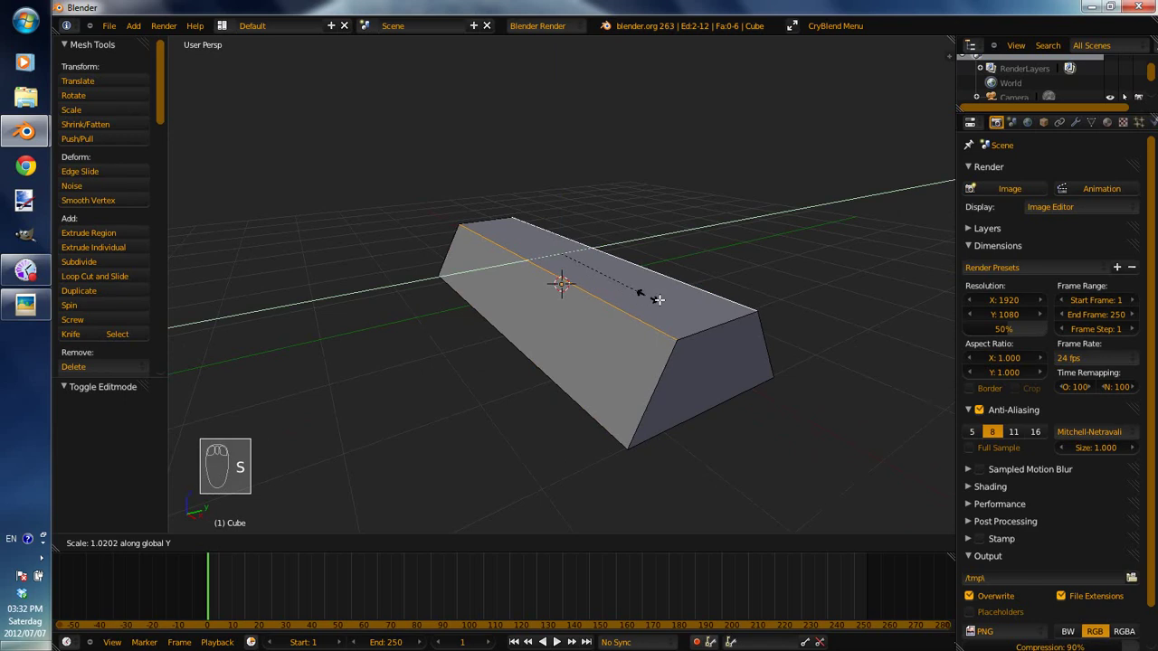
{"action": "key", "text": "s"}
{"action": "left_click", "coordinate": [855, 396]}
{"action": "key", "text": "Tab"}
{"action": "left_click_drag", "start_coordinate": [806, 387], "coordinate": [892, 236]}
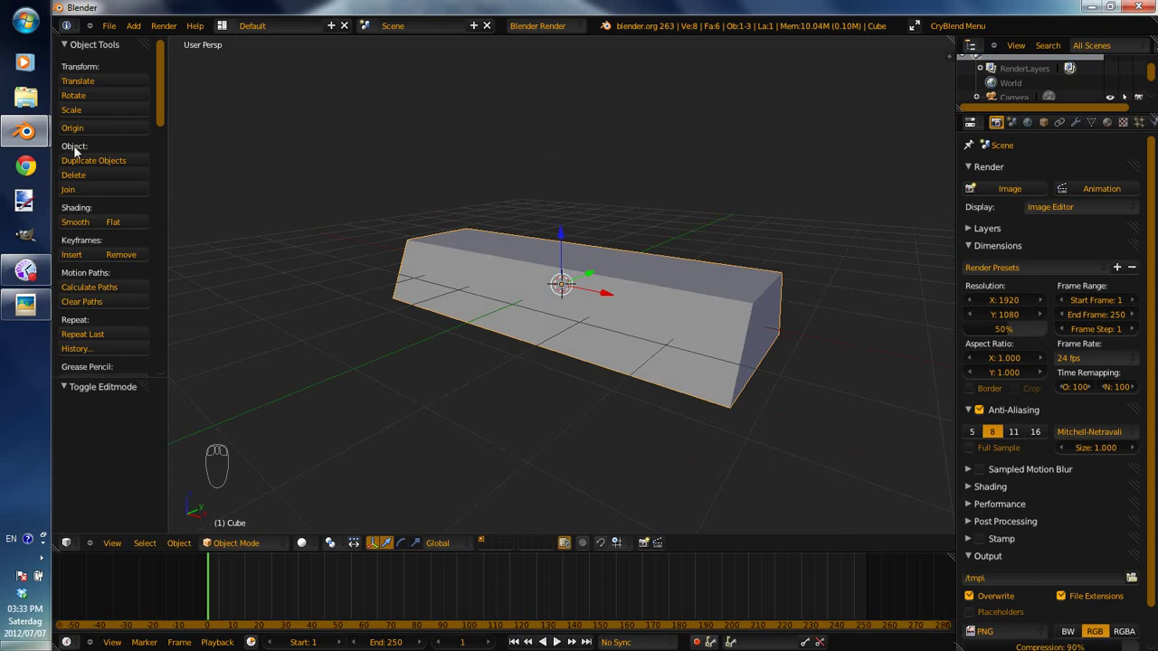
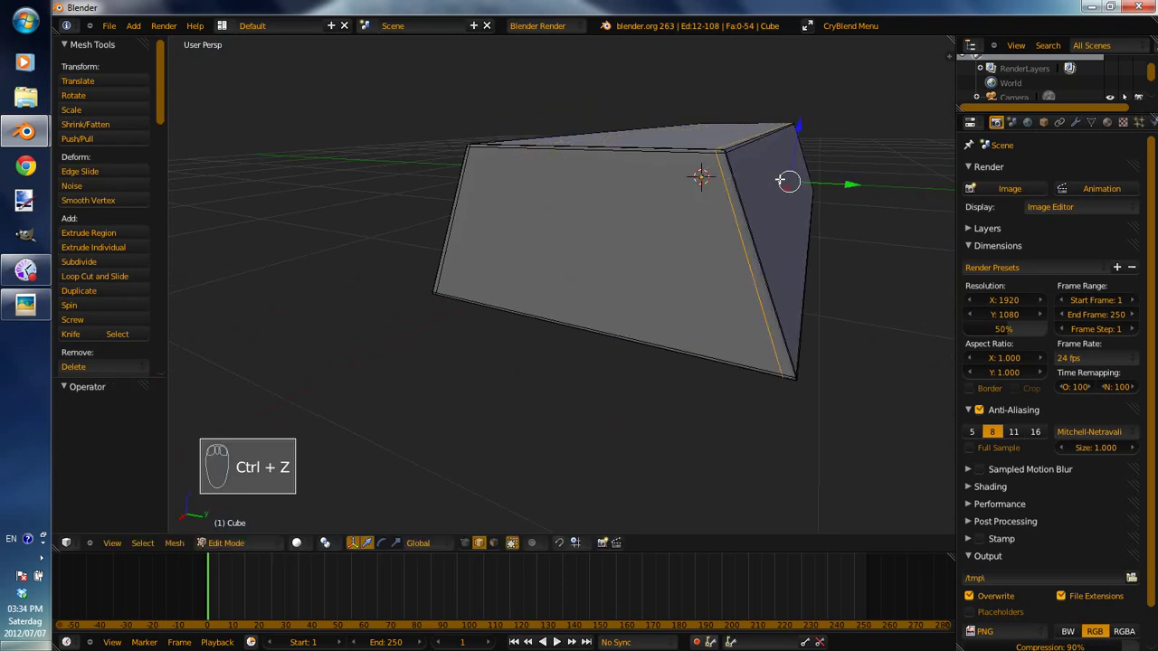
Add edge loops close to the bar's borders via the Ctrl+E edge tools to soften its corners.
{"action": "key", "text": "ctrl+e"}
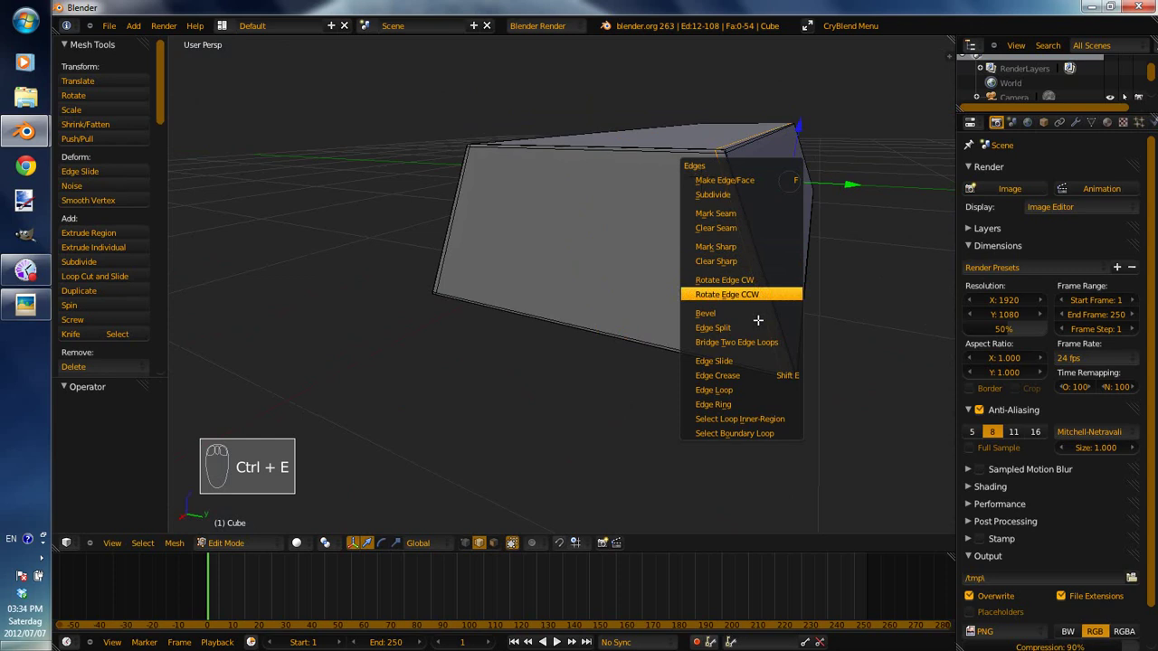
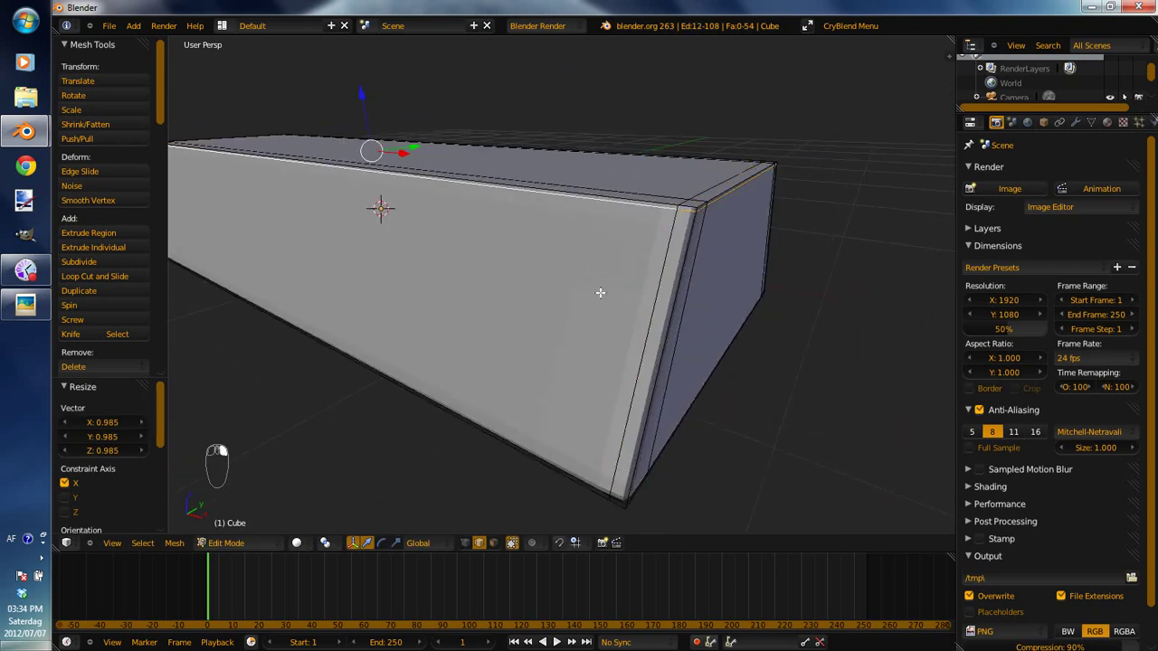
{"action": "key", "text": "ctrl+e"}
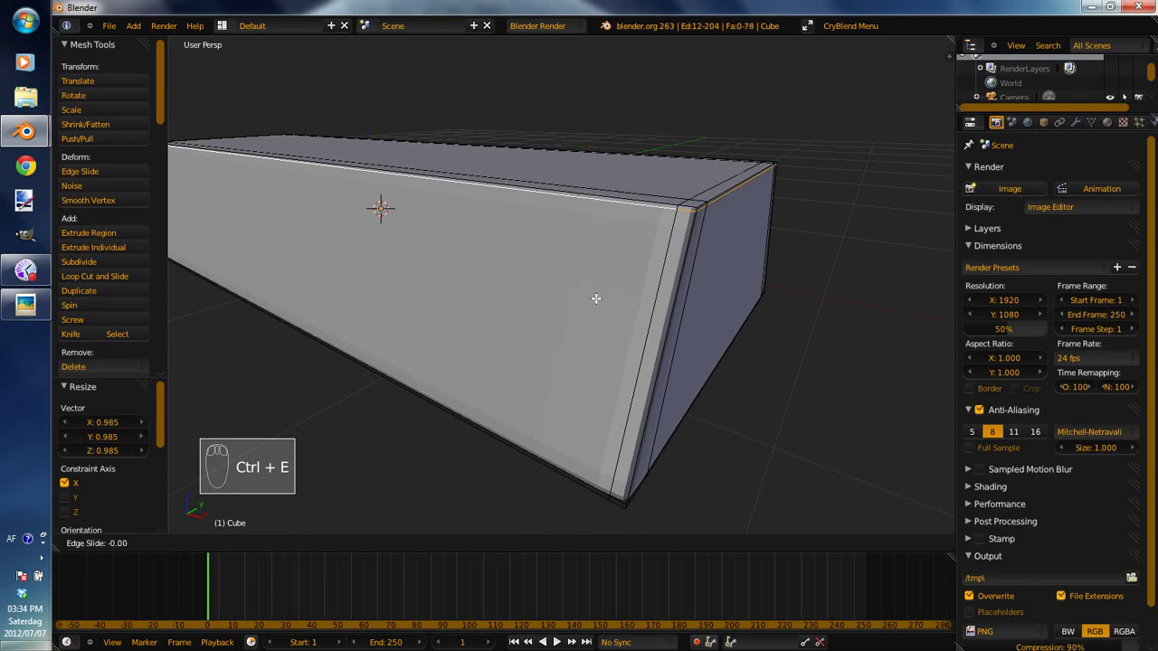
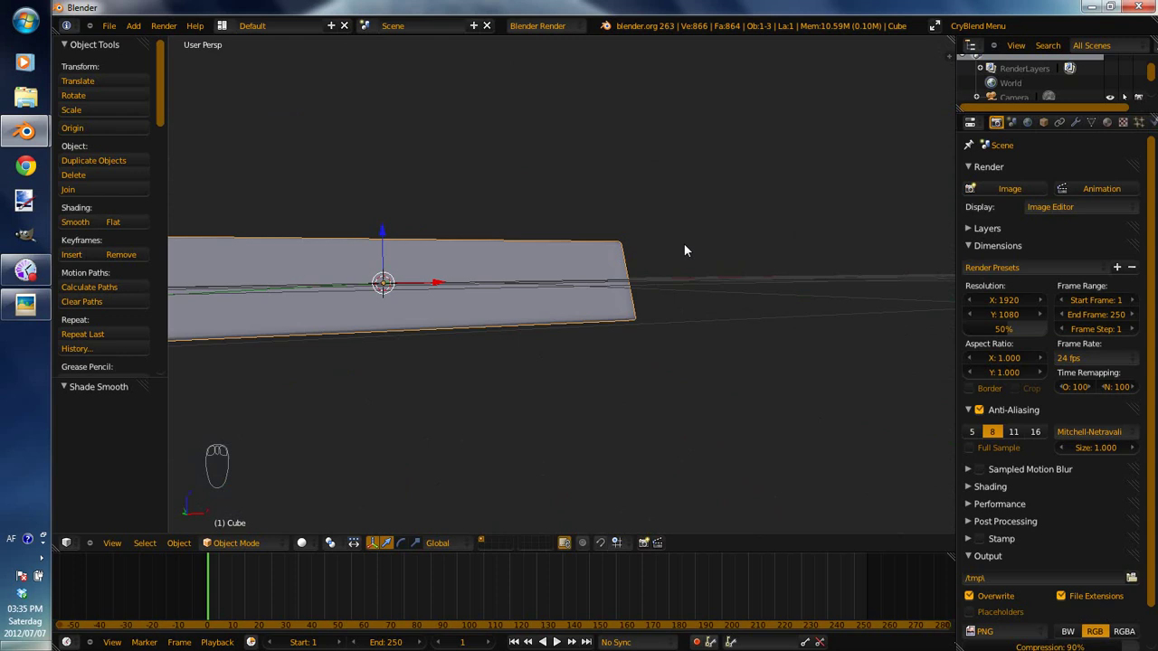
View the smooth-shaded bar in Right Ortho to check its trapezoid side profile.
{"action": "left_click_drag", "start_coordinate": [573, 270], "coordinate": [695, 277]}
{"action": "key", "text": "KP_3"}
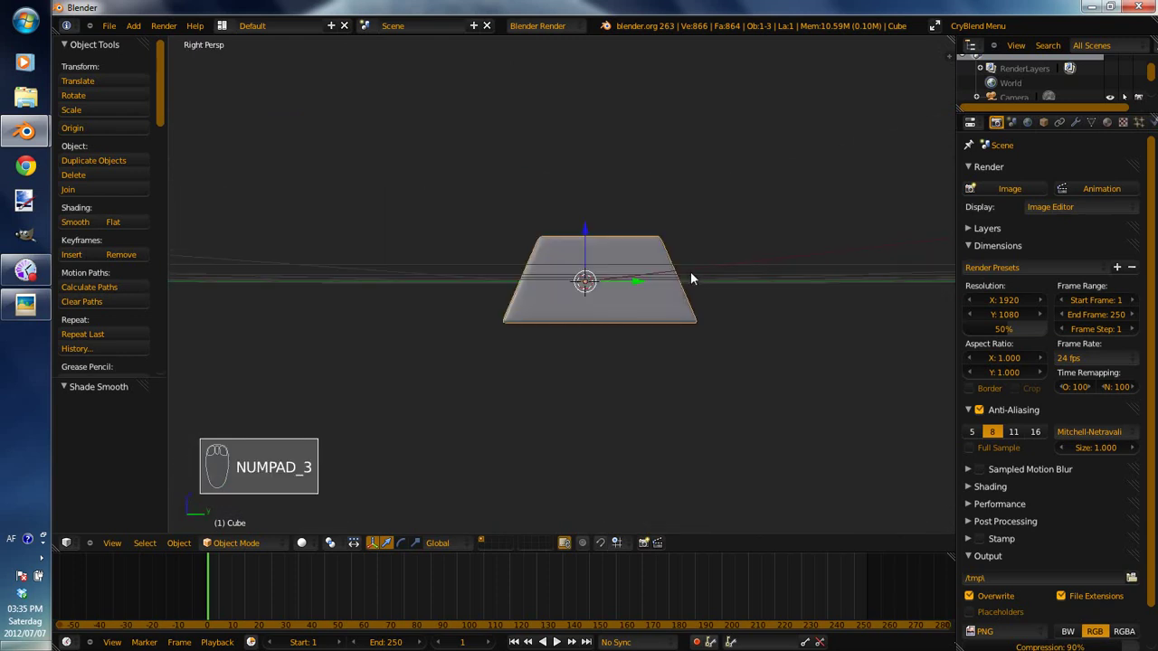
{"action": "key", "text": "KP_5"}
{"action": "left_click_drag", "start_coordinate": [695, 275], "coordinate": [599, 374]}
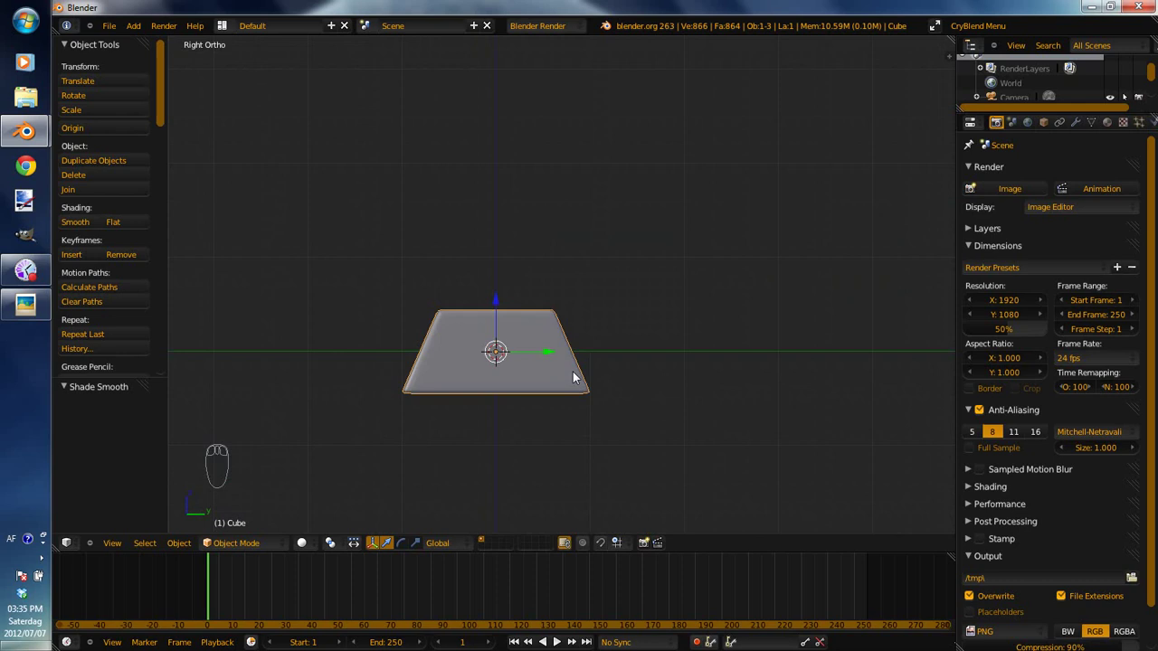
{"action": "left_click_drag", "start_coordinate": [446, 250], "coordinate": [711, 350]}
{"action": "key", "text": "KP_3"}
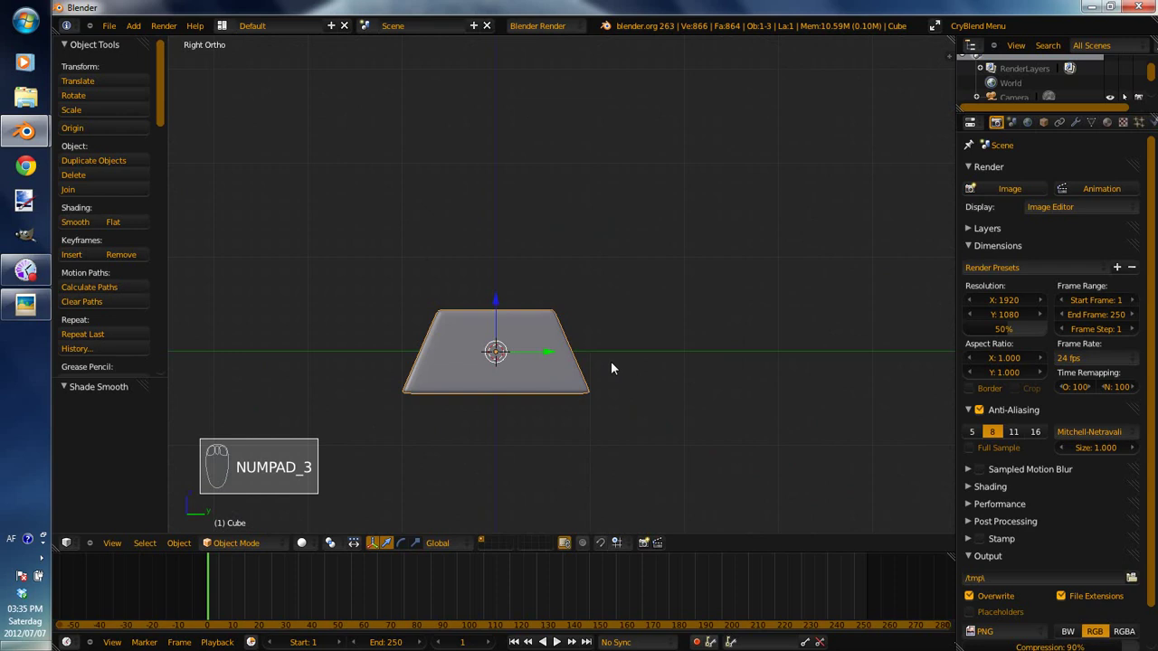
Duplicate the bar and move the copy up to start a second row.
{"action": "key", "text": "shift+d"}
{"action": "left_click", "coordinate": [607, 318]}
{"action": "left_click_drag", "start_coordinate": [501, 323], "coordinate": [597, 414]}
{"action": "left_click", "coordinate": [433, 401]}
{"action": "right_click", "coordinate": [432, 402]}
Duplicate the selected bars sideways repeatedly to build two rows of four bars.
{"action": "key", "text": "shift+d"}
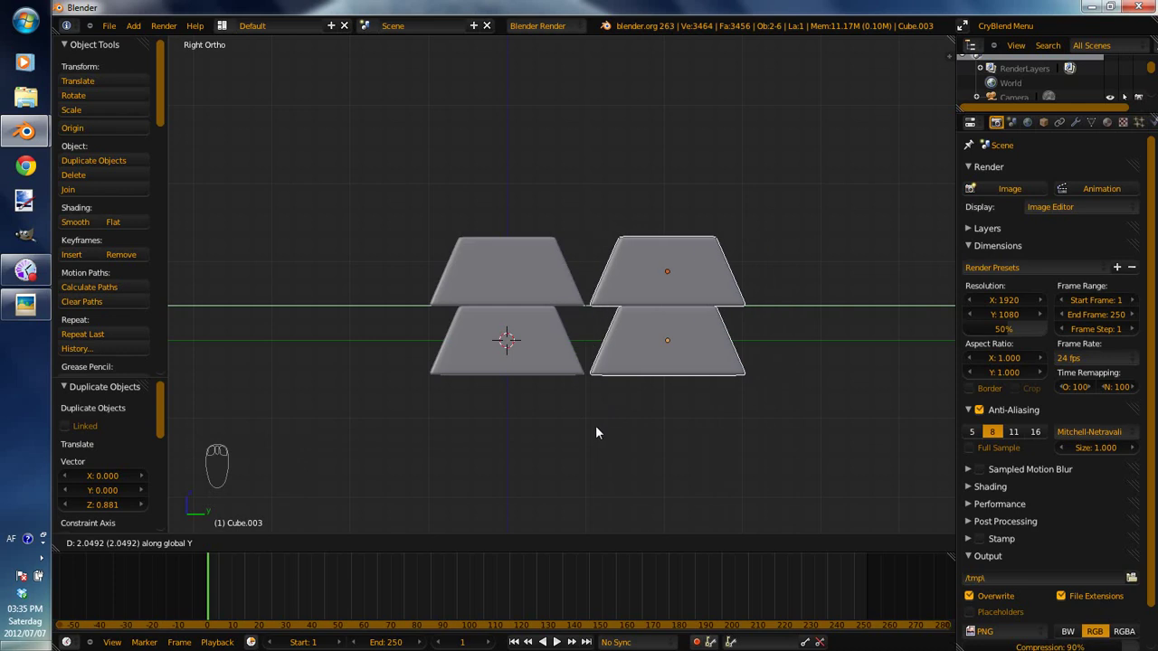
{"action": "left_click", "coordinate": [560, 382]}
{"action": "right_click", "coordinate": [544, 287]}
{"action": "key", "text": "shift+d"}
{"action": "right_click", "coordinate": [566, 317]}
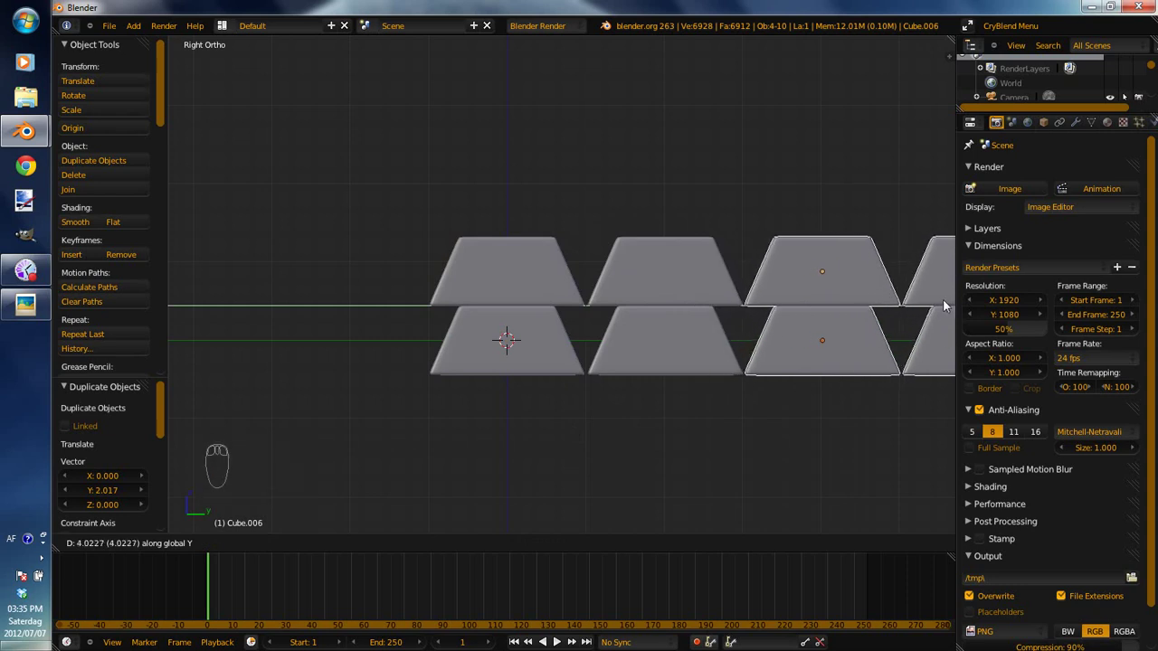
{"action": "left_click", "coordinate": [945, 305]}
{"action": "left_click_drag", "start_coordinate": [653, 358], "coordinate": [727, 326]}
{"action": "left_click_drag", "start_coordinate": [645, 463], "coordinate": [710, 296]}
{"action": "left_click", "coordinate": [710, 296]}
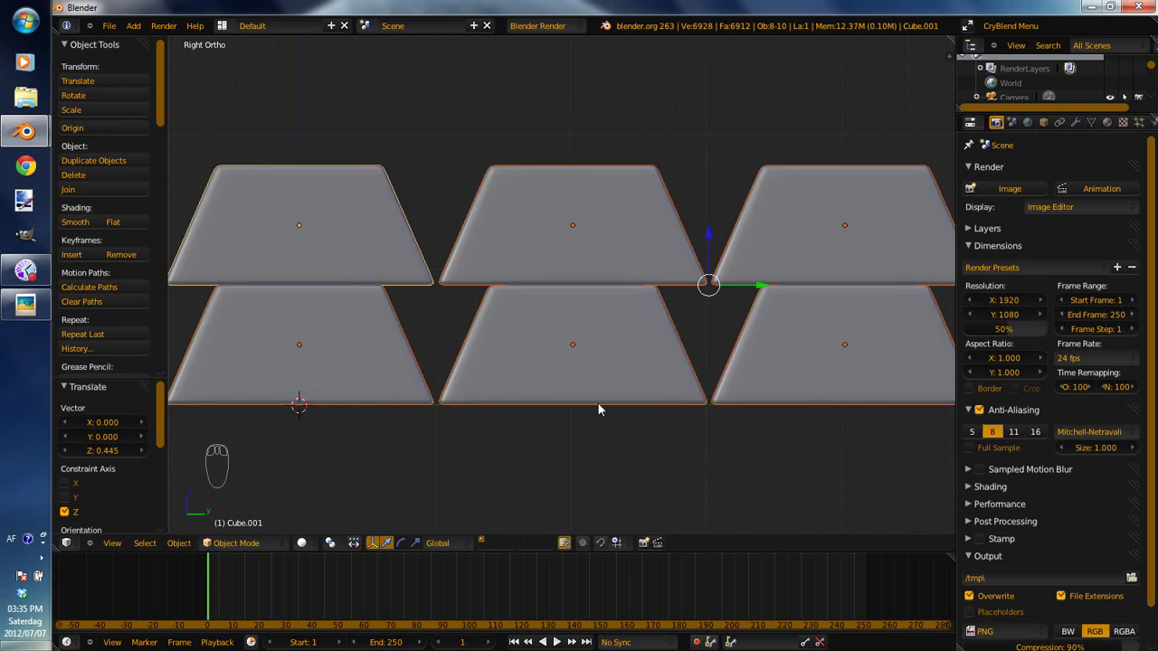
Add a plane and scale it into a wide ground under the bar stack.
{"action": "left_click_drag", "start_coordinate": [659, 474], "coordinate": [437, 289]}
{"action": "key", "text": "shift+a"}
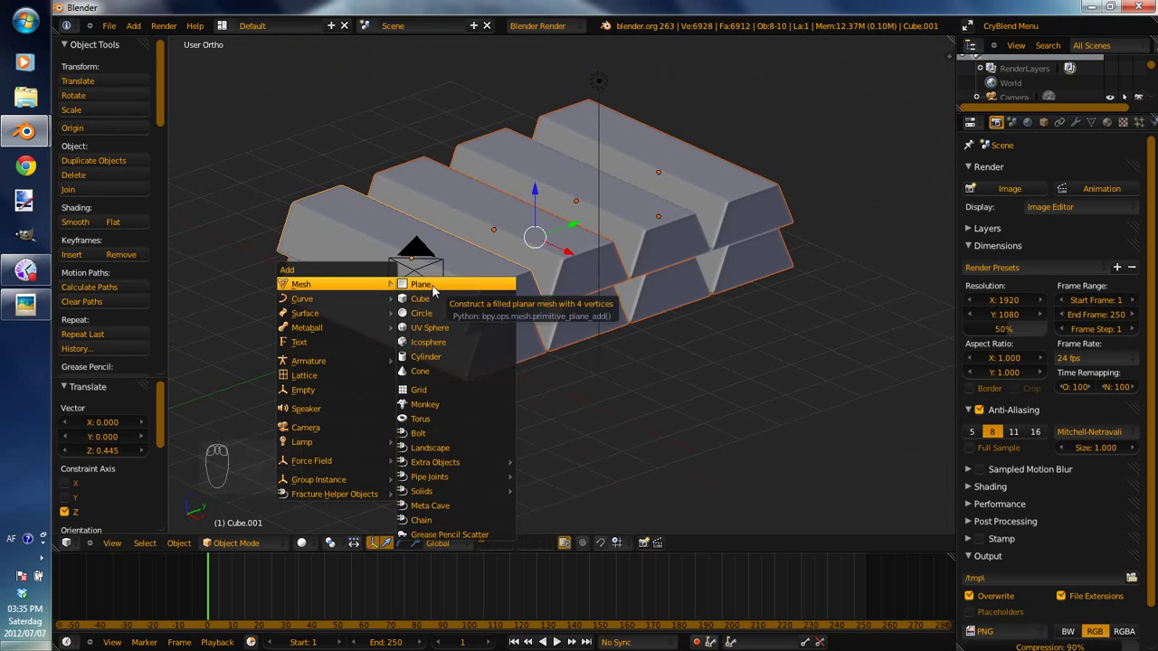
{"action": "key", "text": "s"}
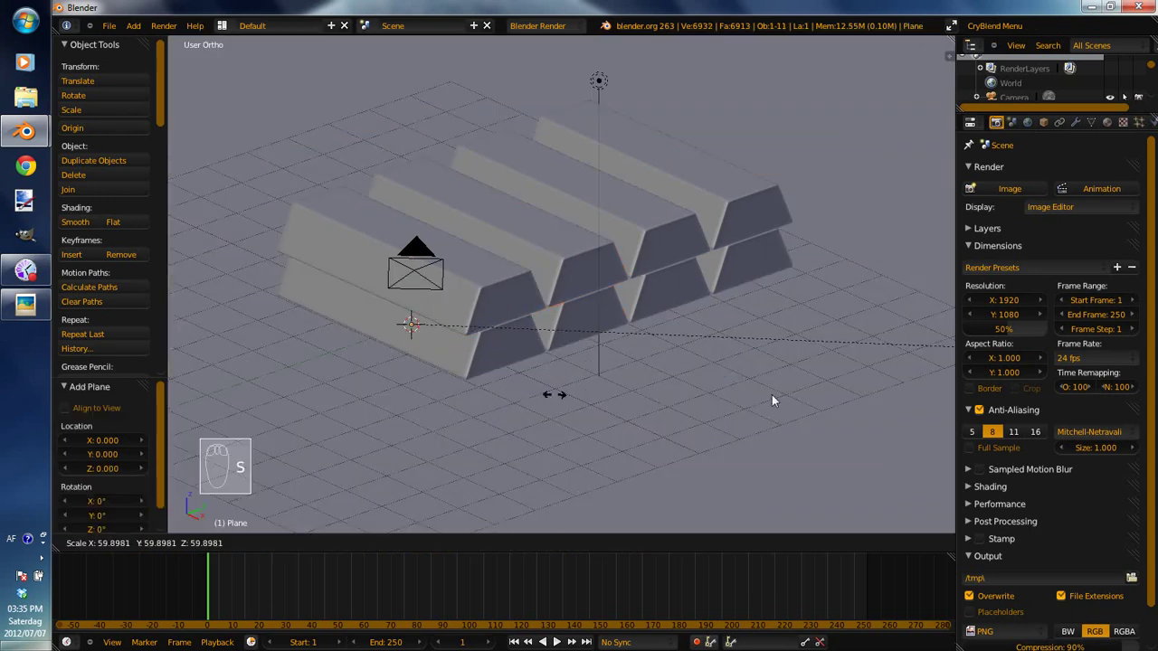
{"action": "left_click", "coordinate": [234, 378]}
{"action": "left_click_drag", "start_coordinate": [532, 302], "coordinate": [524, 321]}
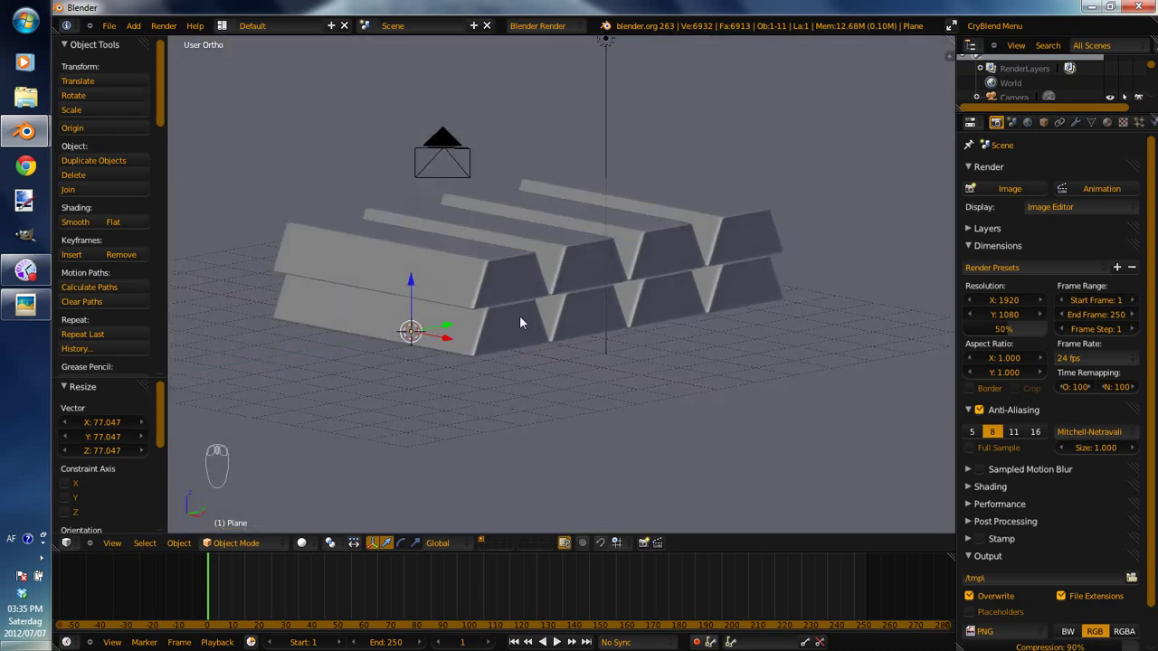
{"action": "key", "text": "KP_5"}
{"action": "left_click_drag", "start_coordinate": [573, 374], "coordinate": [582, 357]}
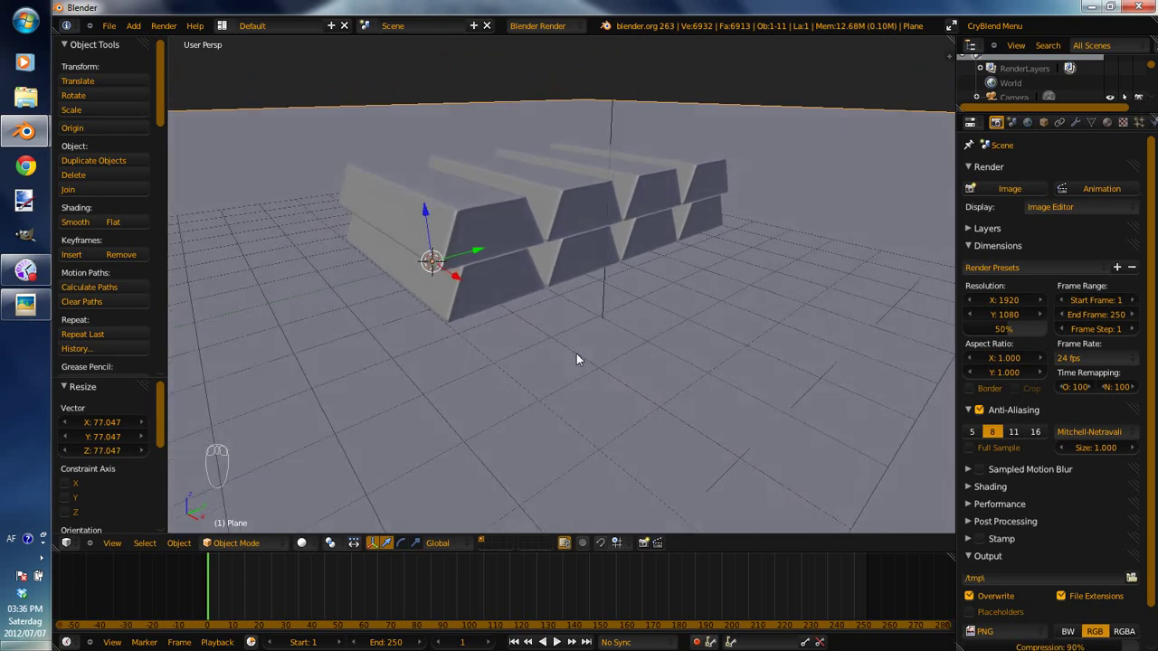
Align the camera to the current low-angle view of the stack and grab it into place.
{"action": "key", "text": "ctrl+alt+KP_0"}
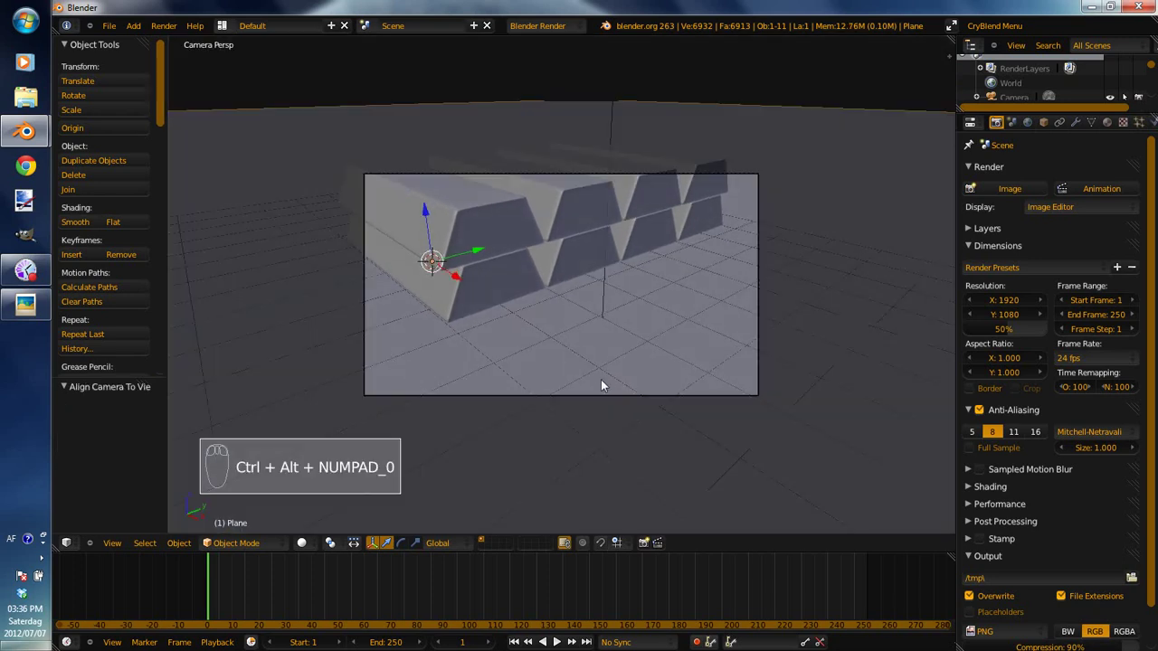
{"action": "right_click", "coordinate": [597, 401]}
{"action": "key", "text": "g"}
{"action": "left_click", "coordinate": [661, 410]}
{"action": "middle_click", "coordinate": [709, 434]}
{"action": "key", "text": "ctrl+alt+KP_0"}
Rotate and nudge the camera so it frames the two-row stack of bars.
{"action": "key", "text": "g"}
{"action": "left_click_drag", "start_coordinate": [707, 436], "coordinate": [686, 389]}
{"action": "key", "text": "r"}
{"action": "key", "text": "g"}
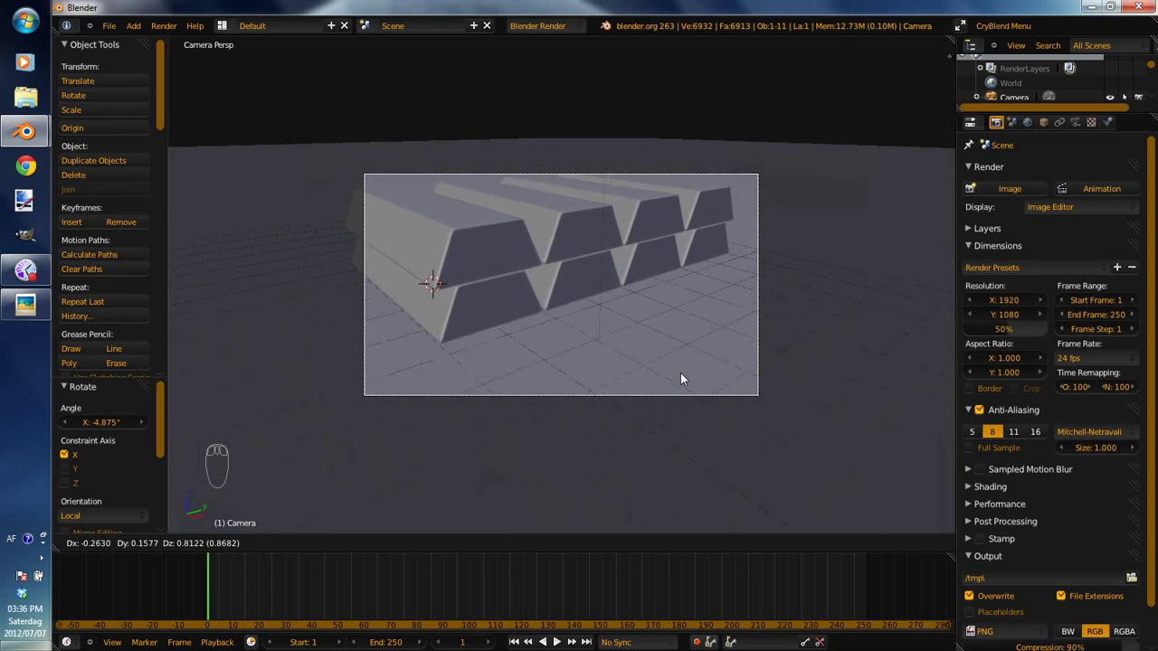
{"action": "left_click", "coordinate": [681, 375]}
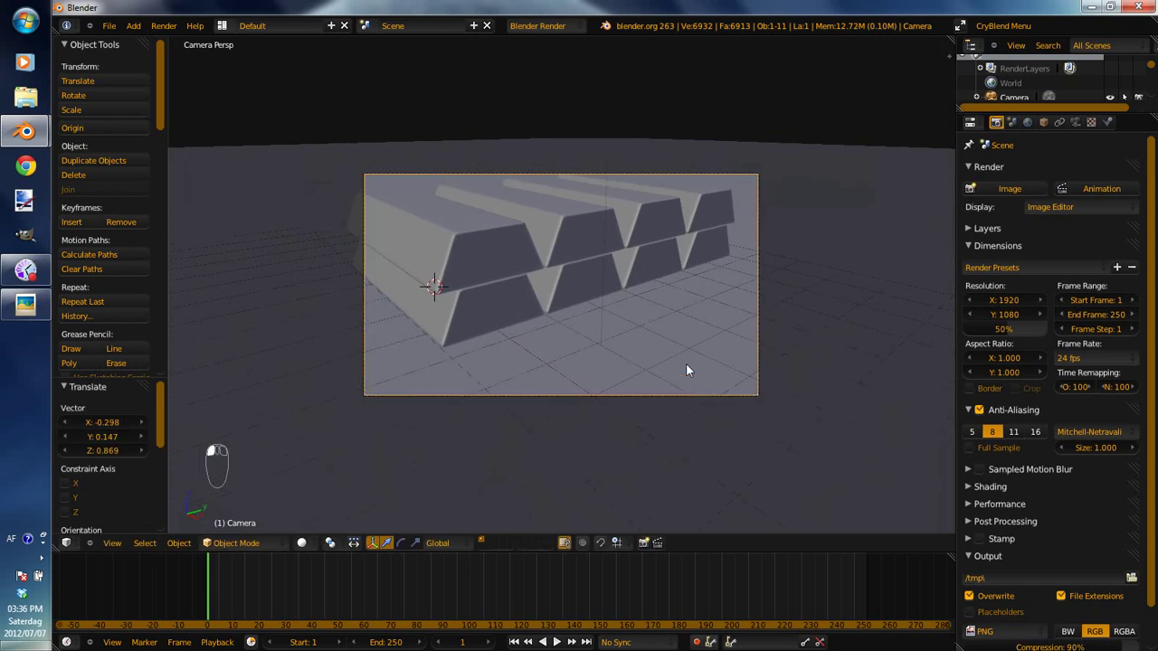
Finalize the camera framing, then add a cylinder and scale it down.
{"action": "key", "text": "g"}
{"action": "left_click", "coordinate": [675, 266]}
{"action": "key", "text": "shift+a"}
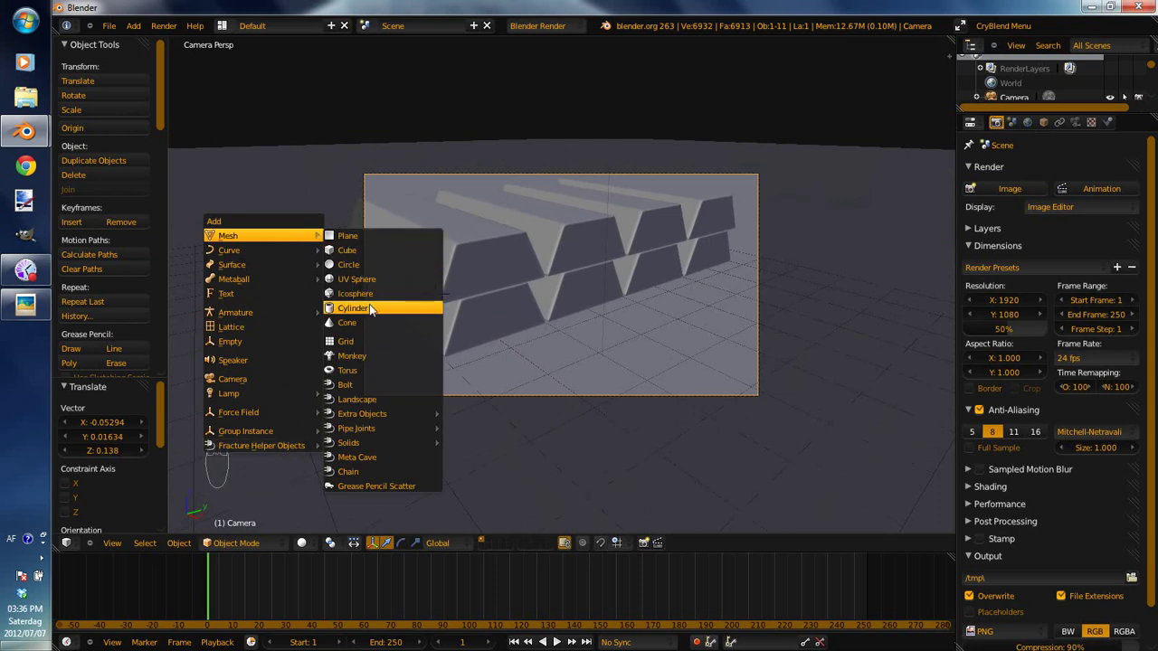
{"action": "left_click_drag", "start_coordinate": [487, 330], "coordinate": [702, 320]}
{"action": "key", "text": "s"}
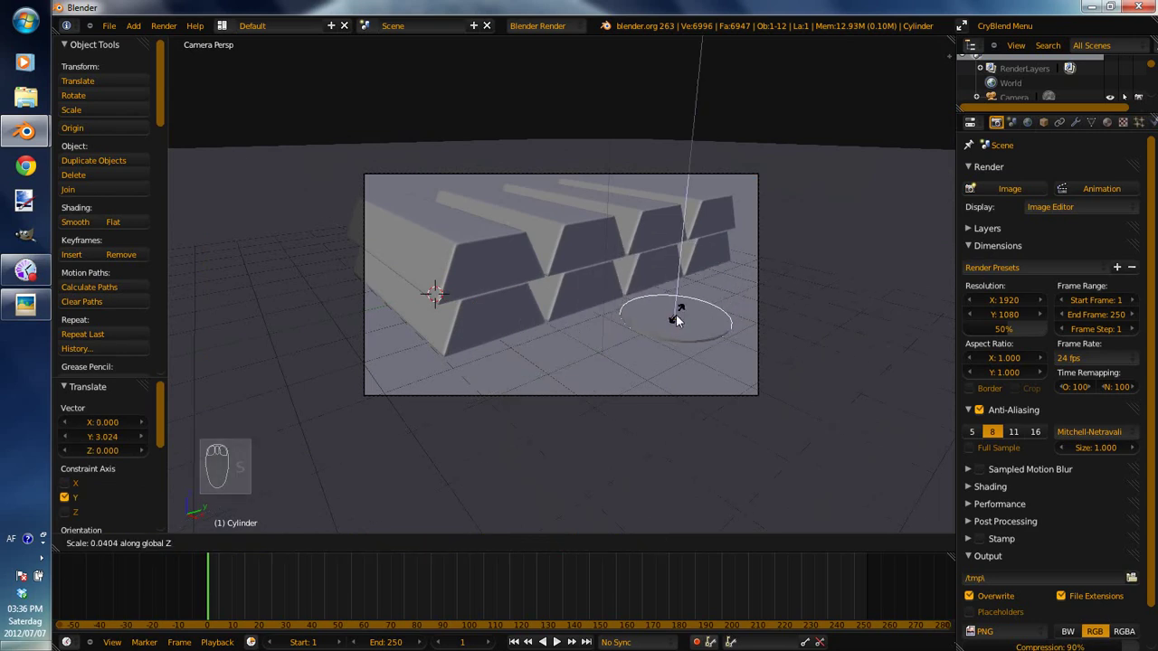
{"action": "left_click", "coordinate": [681, 323]}
Flatten the cylinder along its height into a thin coin disc resting on the ground.
{"action": "key", "text": "KP_3"}
{"action": "key", "text": "KP_5"}
{"action": "left_click", "coordinate": [642, 320]}
{"action": "middle_click", "coordinate": [648, 289]}
{"action": "left_click_drag", "start_coordinate": [677, 274], "coordinate": [807, 428]}
{"action": "middle_click", "coordinate": [755, 307]}
{"action": "left_click_drag", "start_coordinate": [808, 428], "coordinate": [699, 425]}
{"action": "key", "text": "s"}
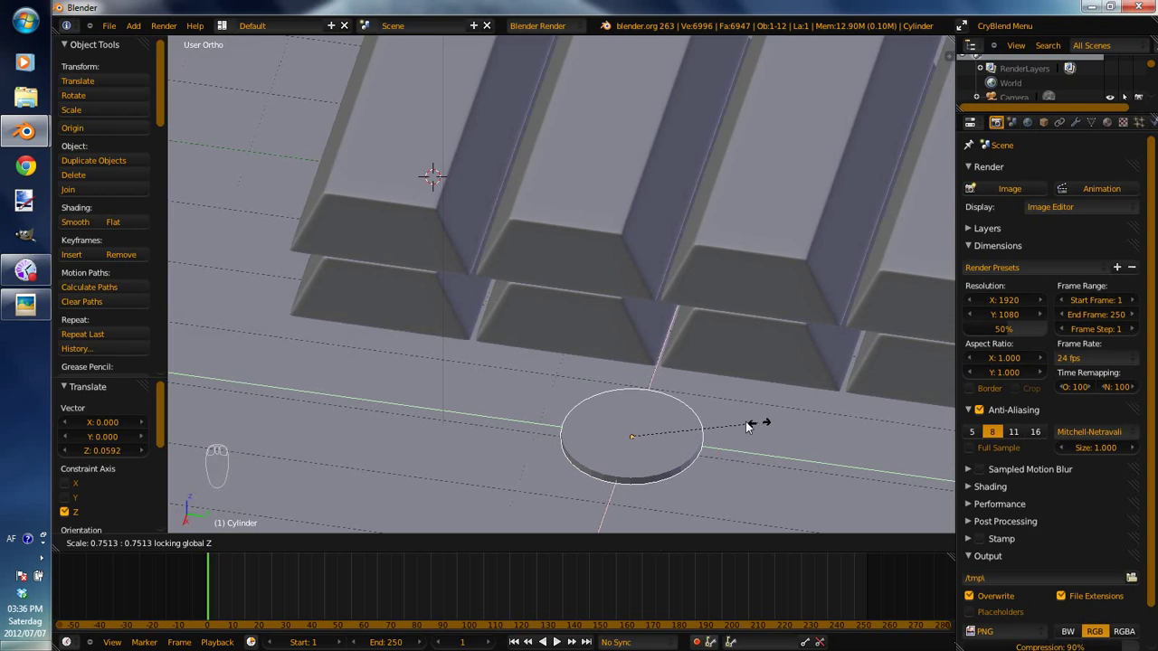
{"action": "left_click", "coordinate": [756, 429]}
{"action": "left_click_drag", "start_coordinate": [775, 395], "coordinate": [794, 384]}
{"action": "key", "text": "s"}
{"action": "left_click", "coordinate": [775, 378]}
{"action": "left_click_drag", "start_coordinate": [774, 389], "coordinate": [832, 380]}
{"action": "left_click_drag", "start_coordinate": [806, 378], "coordinate": [709, 404]}
Duplicate the coin several times and spread the copies on the ground before the stack.
{"action": "key", "text": "KP_1"}
{"action": "left_click_drag", "start_coordinate": [687, 418], "coordinate": [671, 374]}
{"action": "left_click", "coordinate": [667, 342]}
{"action": "key", "text": "KP_7"}
{"action": "middle_click", "coordinate": [624, 402]}
{"action": "key", "text": "z"}
{"action": "middle_click", "coordinate": [658, 386]}
{"action": "left_click_drag", "start_coordinate": [649, 381], "coordinate": [666, 337]}
{"action": "key", "text": "shift+d"}
{"action": "key", "text": "shift+d"}
{"action": "left_click_drag", "start_coordinate": [691, 369], "coordinate": [599, 352]}
{"action": "key", "text": "shift+d"}
{"action": "key", "text": "shift+d"}
{"action": "key", "text": "shift+d"}
{"action": "middle_click", "coordinate": [684, 429]}
{"action": "left_click_drag", "start_coordinate": [601, 353], "coordinate": [508, 318]}
In side wireframe view tilt one coin and move it to lean against a bar.
{"action": "key", "text": "KP_3"}
{"action": "key", "text": "KP_3"}
{"action": "middle_click", "coordinate": [623, 384]}
{"action": "key", "text": "r"}
{"action": "left_click", "coordinate": [625, 356]}
{"action": "key", "text": "g"}
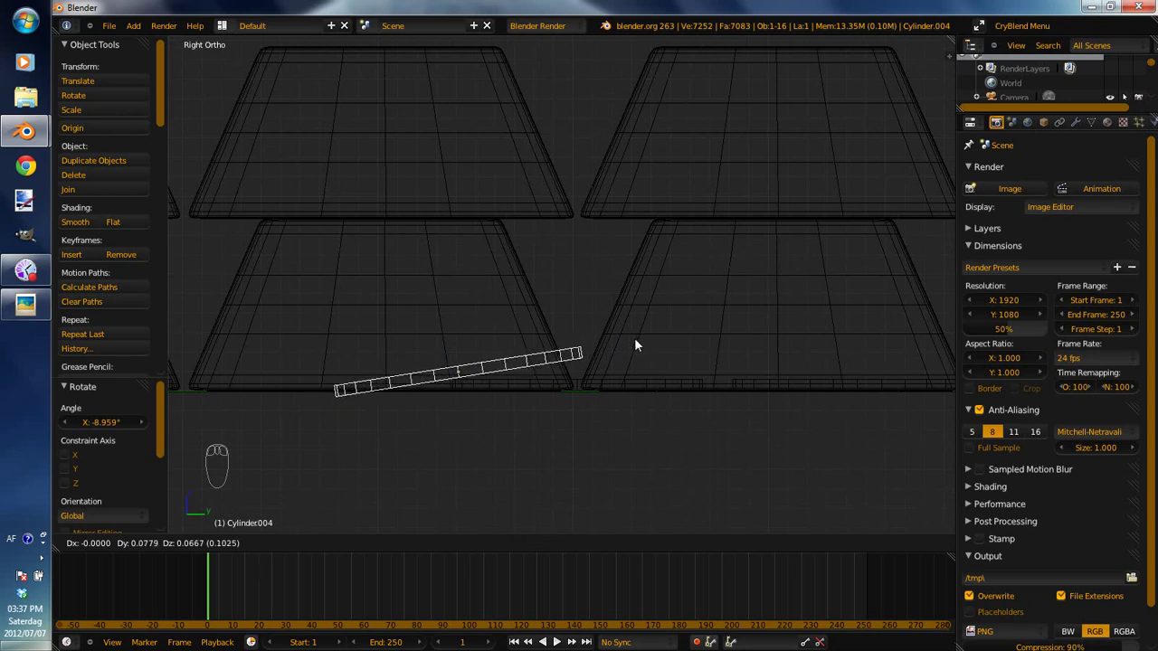
{"action": "left_click", "coordinate": [637, 336]}
{"action": "key", "text": "r"}
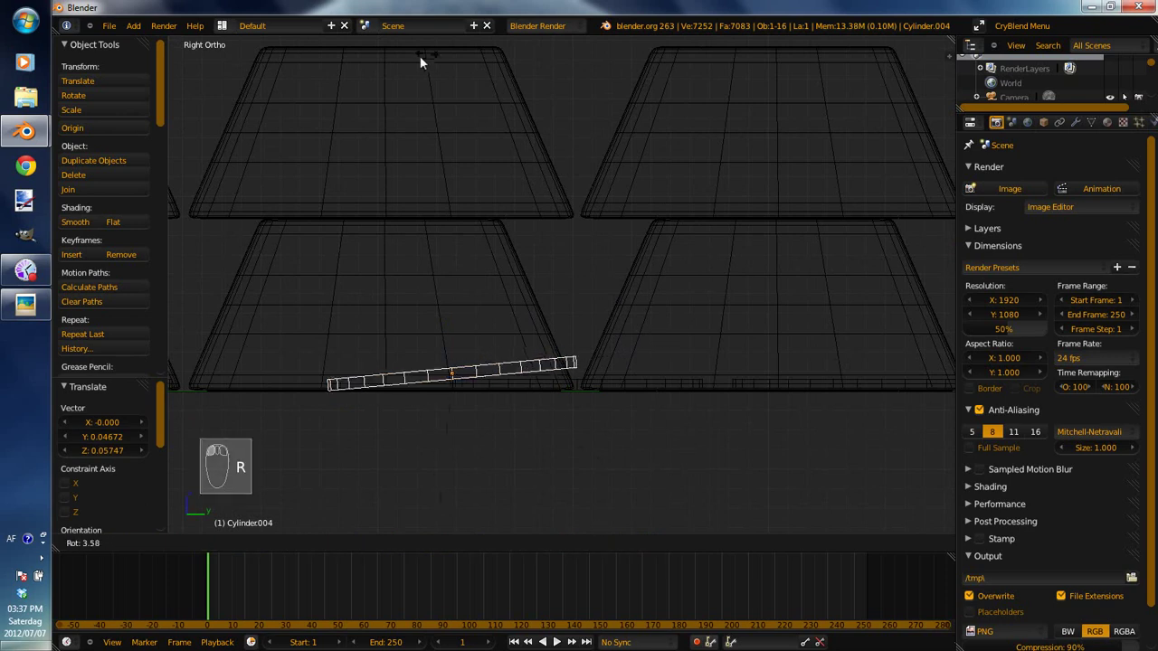
{"action": "left_click", "coordinate": [482, 74]}
{"action": "key", "text": "x"}
{"action": "key", "text": "x"}
{"action": "key", "text": "z"}
{"action": "left_click_drag", "start_coordinate": [345, 241], "coordinate": [400, 264]}
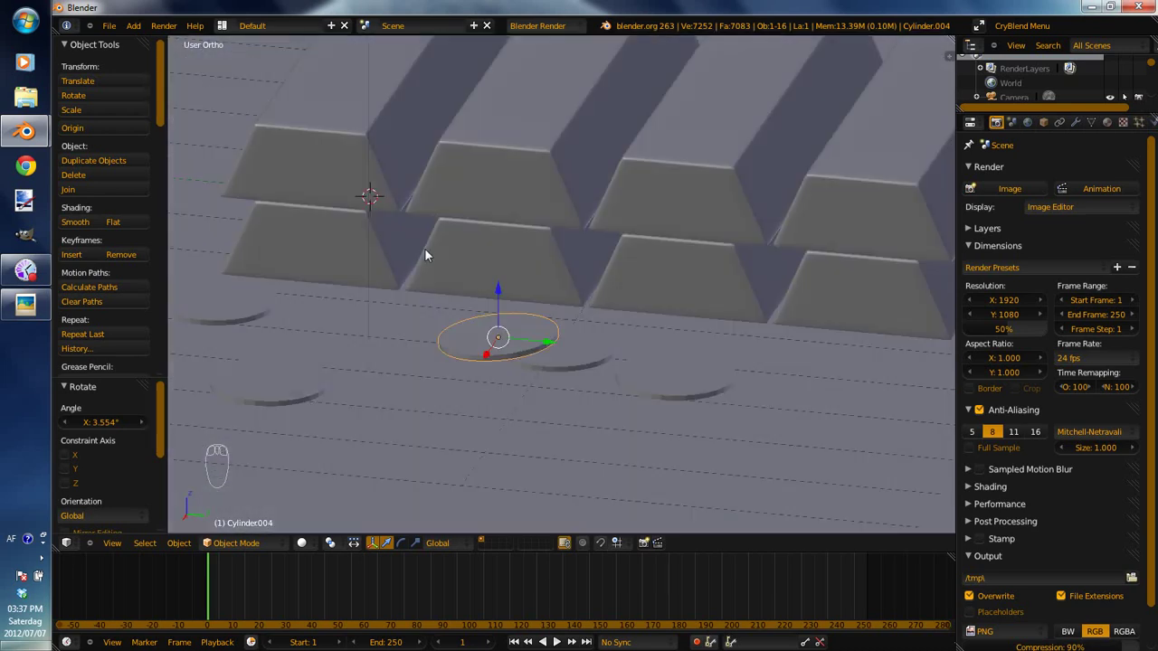
Add an Edge Split modifier to a coin and bring up Ctrl+L link options for all coins.
{"action": "left_click_drag", "start_coordinate": [235, 366], "coordinate": [971, 191]}
{"action": "middle_click", "coordinate": [91, 202]}
{"action": "left_click_drag", "start_coordinate": [1054, 208], "coordinate": [834, 387]}
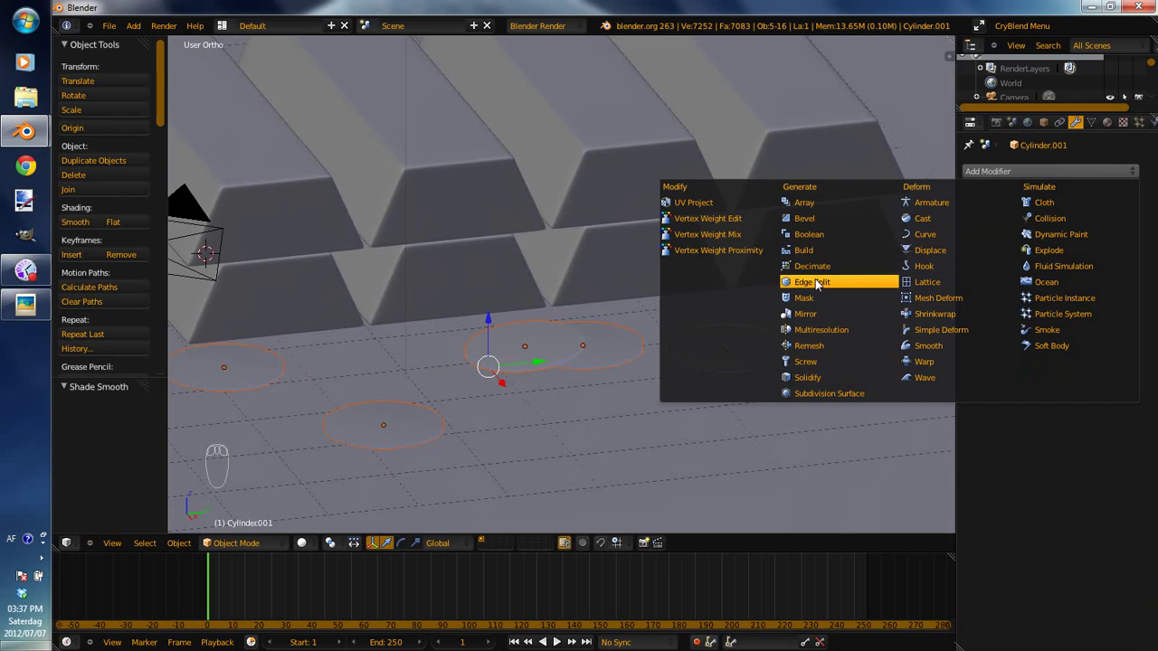
{"action": "key", "text": "ctrl+l"}
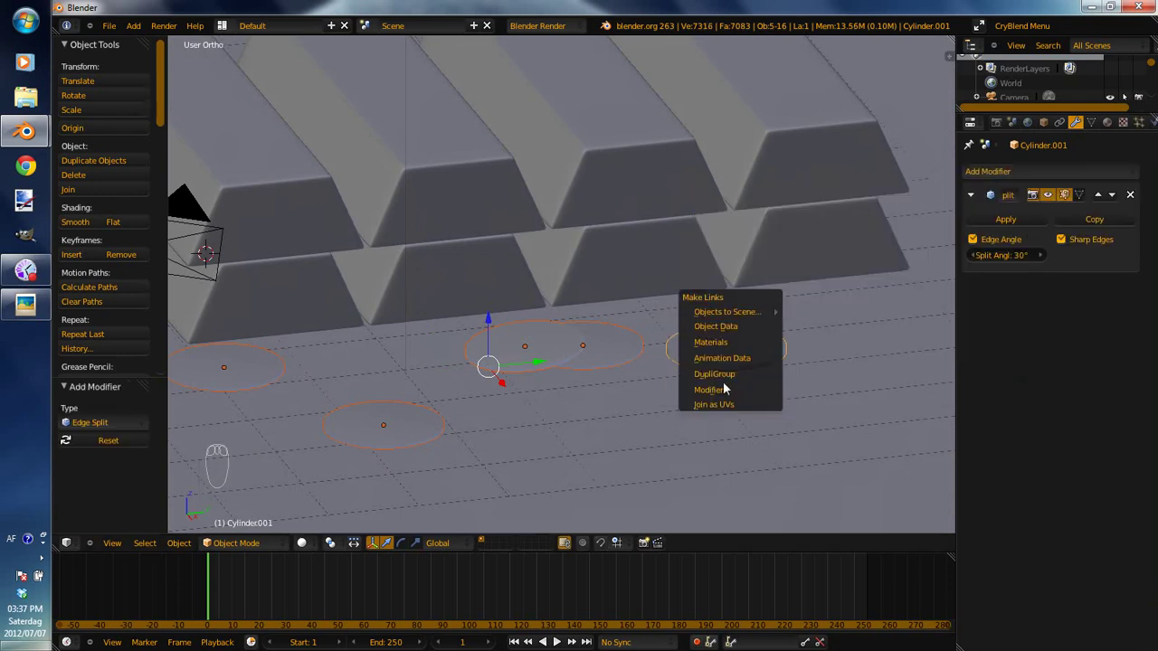
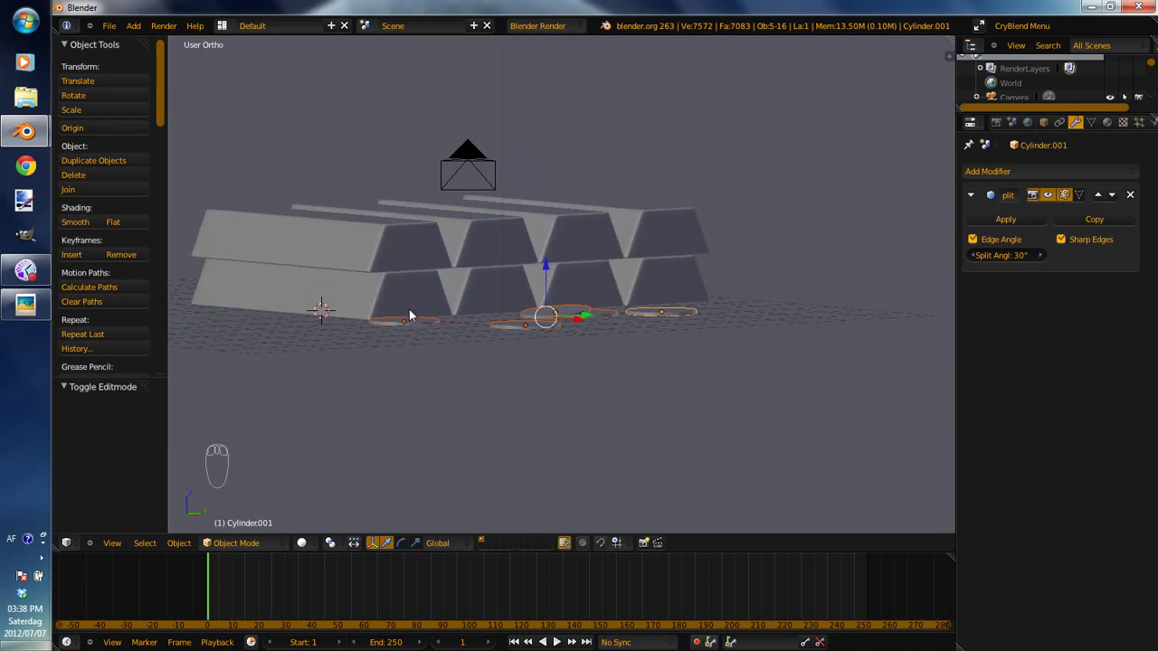
Set the render engine to Cycles and delete an unwanted object from the scene.
{"action": "key", "text": "KP_5"}
{"action": "middle_click", "coordinate": [404, 224]}
{"action": "middle_click", "coordinate": [450, 182]}
{"action": "left_click", "coordinate": [571, 27]}
{"action": "middle_click", "coordinate": [525, 145]}
{"action": "right_click", "coordinate": [533, 137]}
{"action": "key", "text": "c"}
{"action": "right_click", "coordinate": [440, 117]}
{"action": "key", "text": "x"}
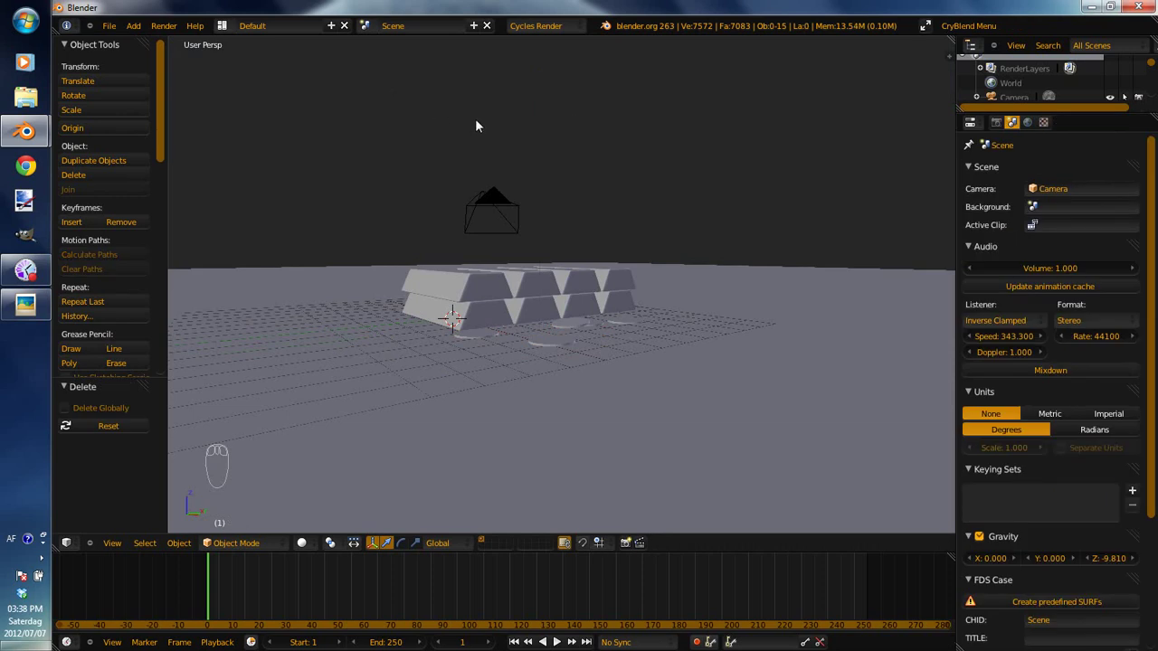
Through the camera view, reposition a coin along Y closer to the bar stack.
{"action": "left_click_drag", "start_coordinate": [512, 316], "coordinate": [528, 321]}
{"action": "key", "text": "KP_0"}
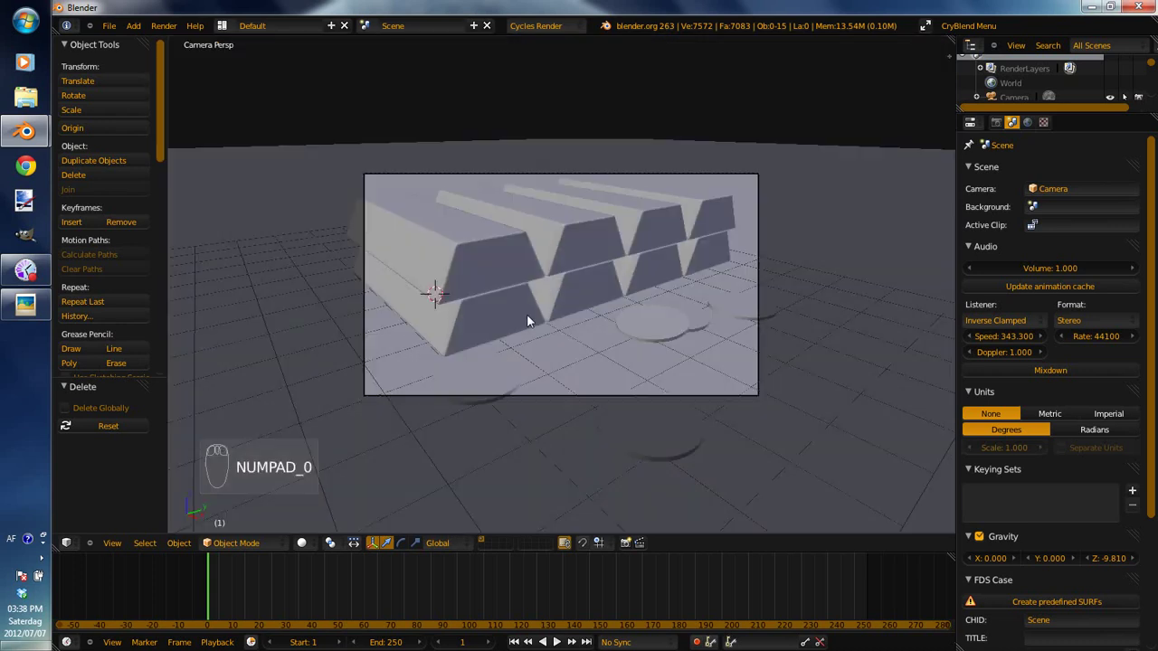
{"action": "right_click", "coordinate": [699, 451]}
{"action": "left_click_drag", "start_coordinate": [676, 453], "coordinate": [622, 360]}
{"action": "right_click", "coordinate": [570, 386]}
{"action": "left_click", "coordinate": [612, 364]}
{"action": "left_click", "coordinate": [756, 288]}
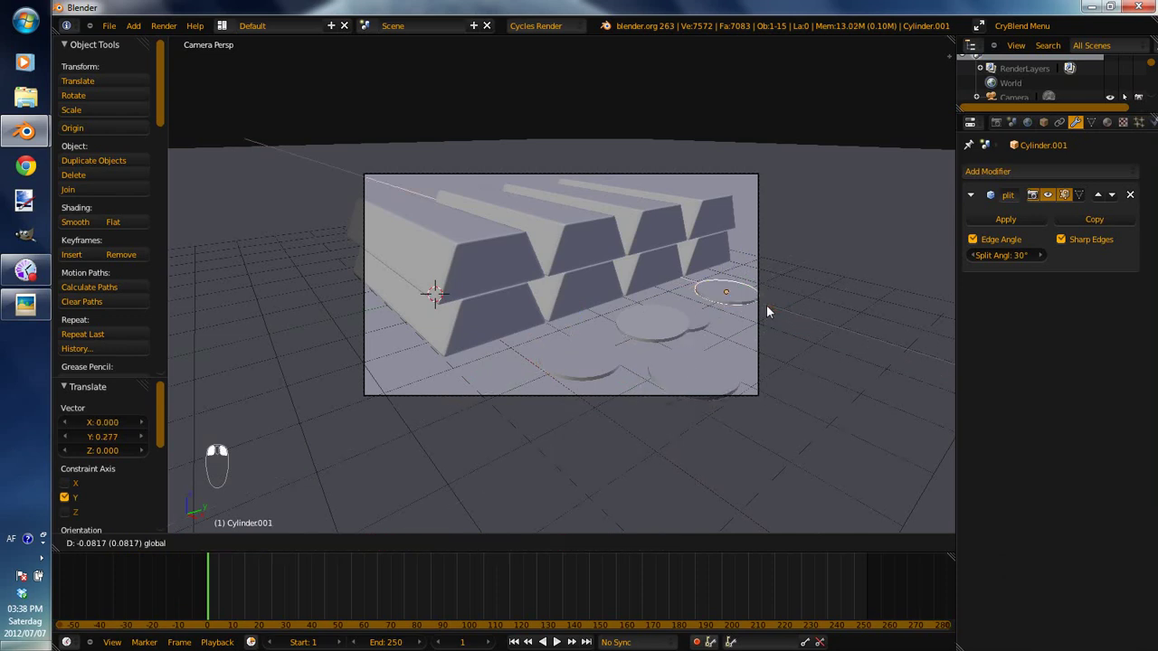
{"action": "left_click", "coordinate": [744, 288]}
{"action": "right_click", "coordinate": [743, 287]}
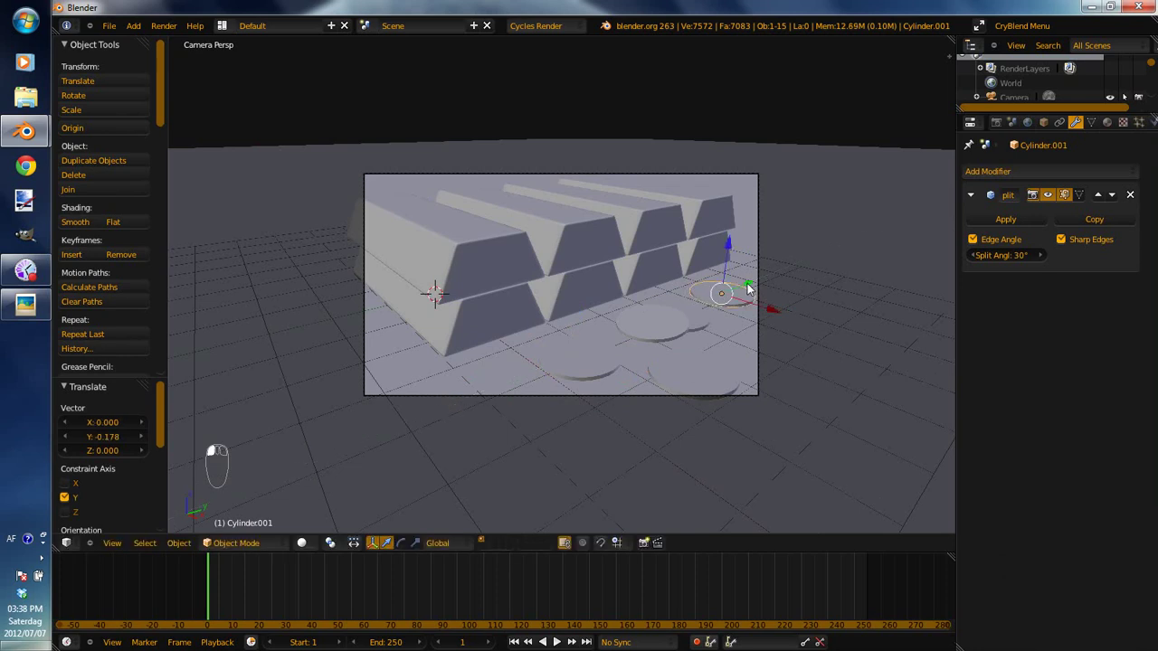
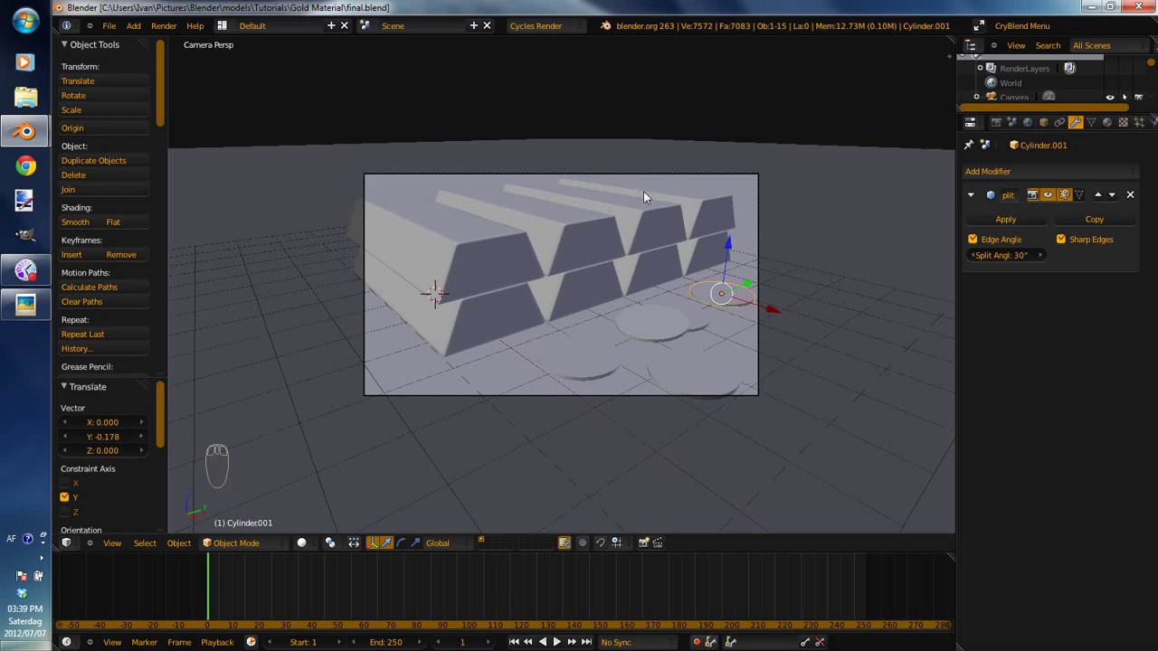
Orbit the viewport out of the camera to look over the coins.
{"action": "left_click_drag", "start_coordinate": [787, 236], "coordinate": [683, 243]}
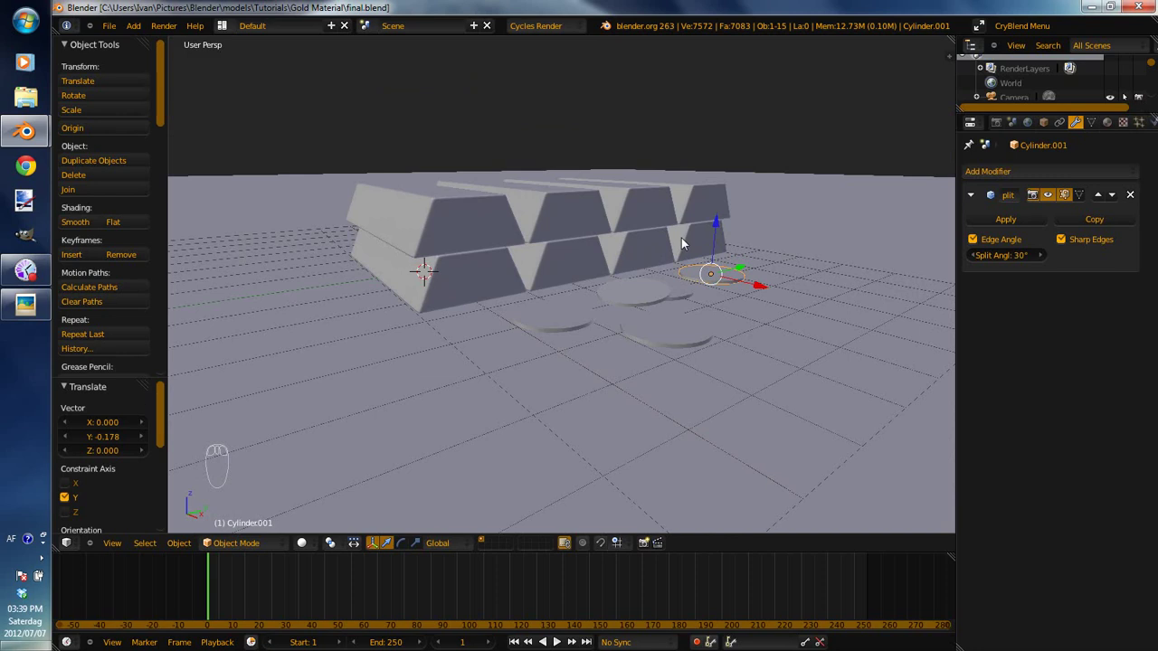
{"action": "left_click_drag", "start_coordinate": [796, 164], "coordinate": [799, 159]}
Select the top front gold bar and adjust the view in the properties area.
{"action": "right_click", "coordinate": [431, 272]}
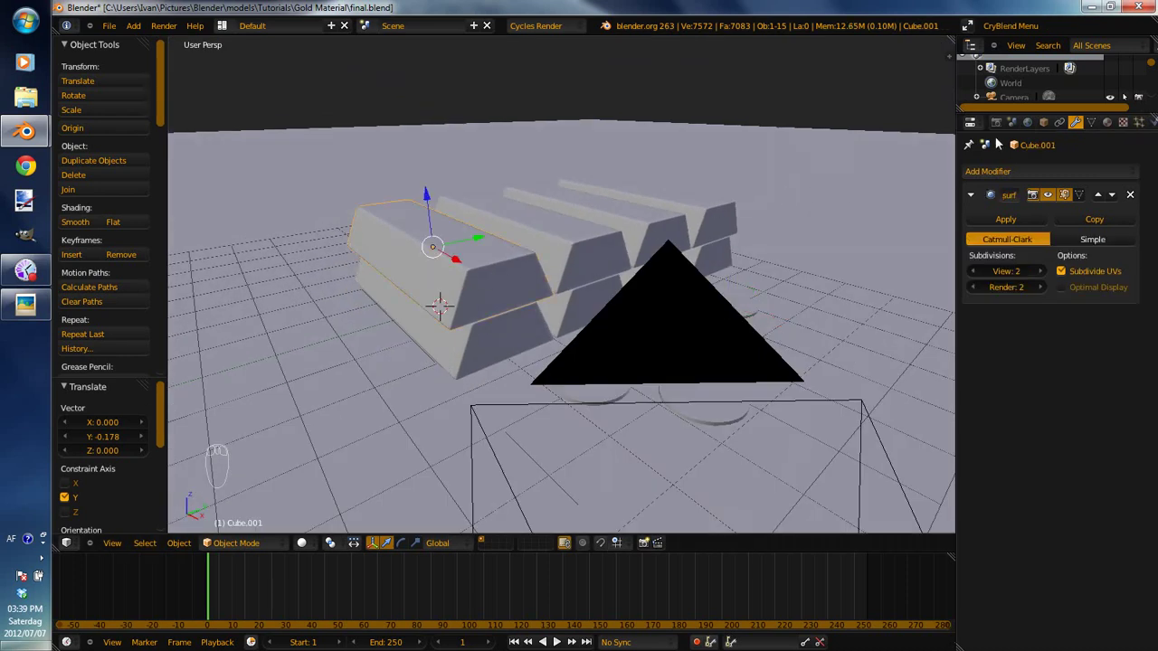
{"action": "left_click_drag", "start_coordinate": [1033, 125], "coordinate": [1079, 223]}
{"action": "left_click_drag", "start_coordinate": [1066, 215], "coordinate": [852, 401]}
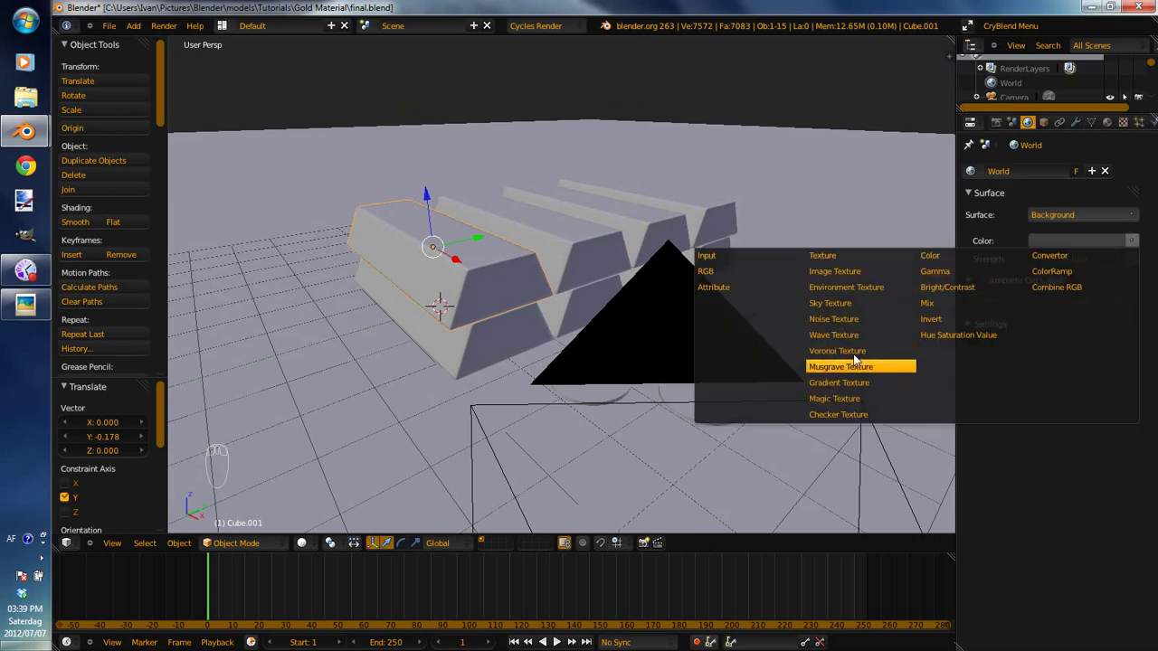
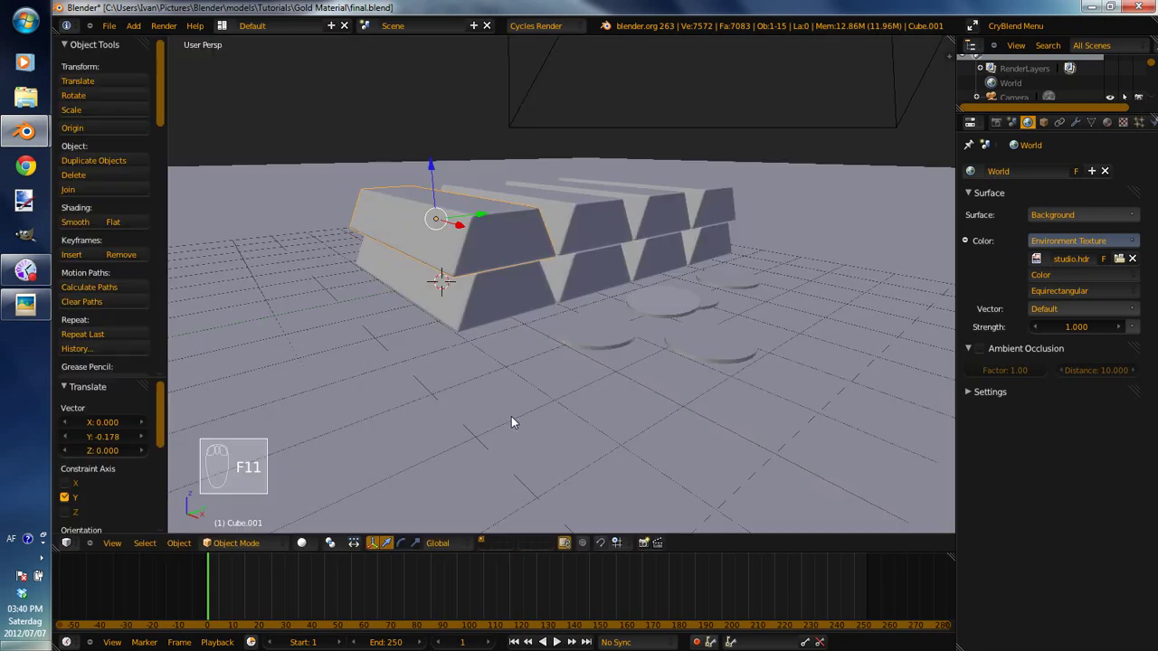
Look through the camera and pick a gold colour for the new Glossy BSDF material.
{"action": "key", "text": "KP_0"}
{"action": "left_click_drag", "start_coordinate": [597, 359], "coordinate": [755, 89]}
{"action": "left_click_drag", "start_coordinate": [394, 206], "coordinate": [1043, 215]}
{"action": "left_click_drag", "start_coordinate": [1116, 123], "coordinate": [997, 352]}
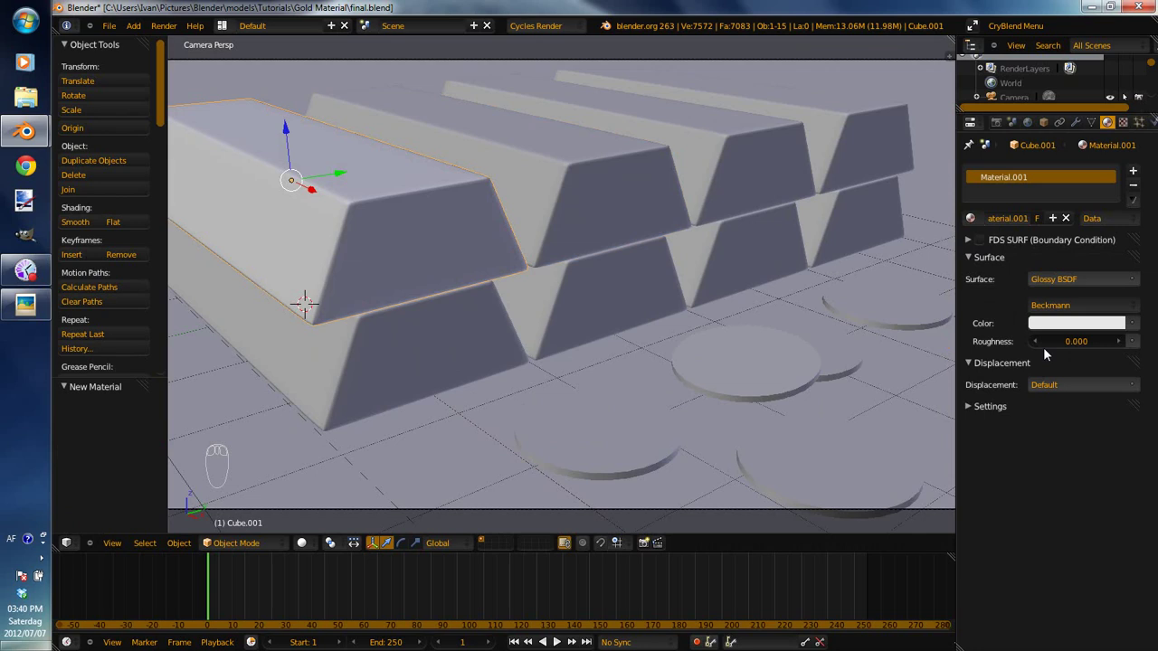
{"action": "left_click", "coordinate": [1074, 323]}
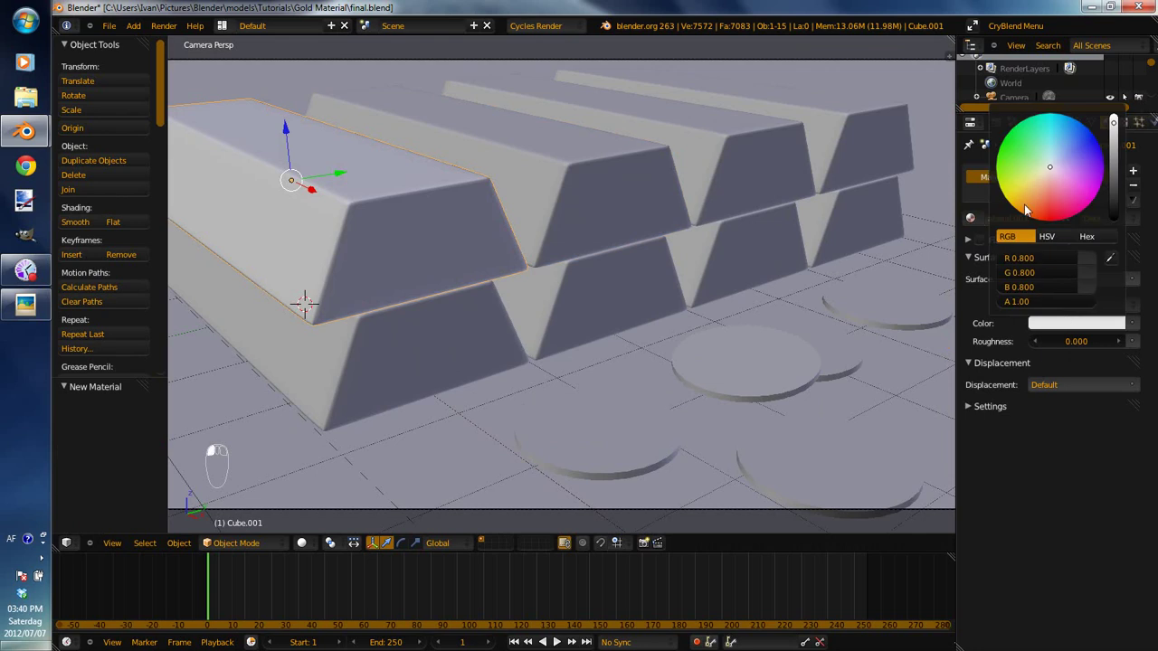